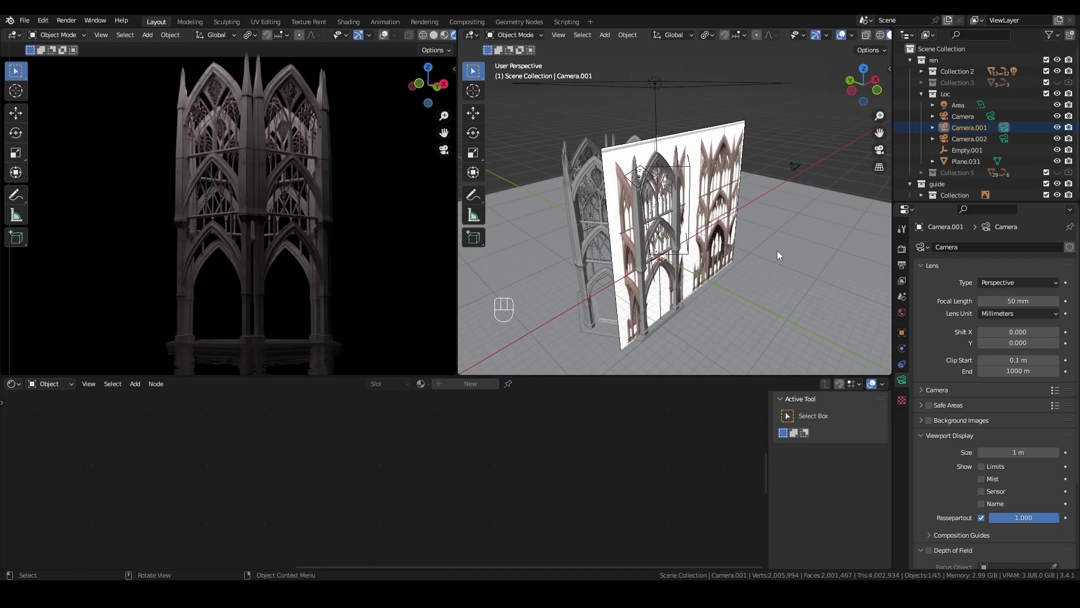
# Orbit around the cathedral walls and make the main Camera object active in the Outliner.
pyautogui.moveTo(769, 255); pyautogui.dragTo(716, 245)
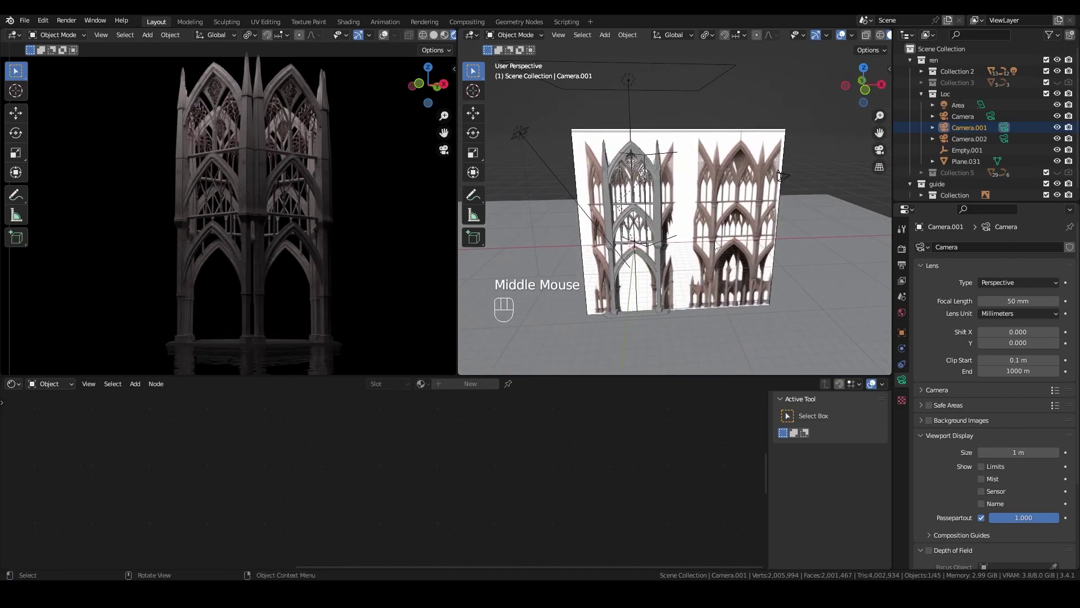
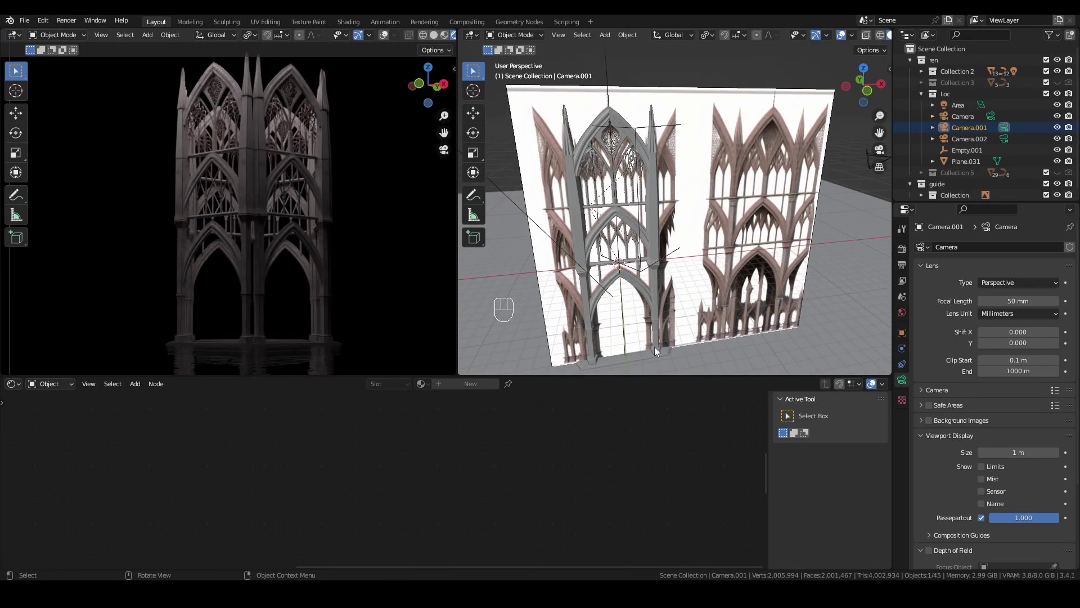
pyautogui.moveTo(733, 322); pyautogui.dragTo(645, 303)
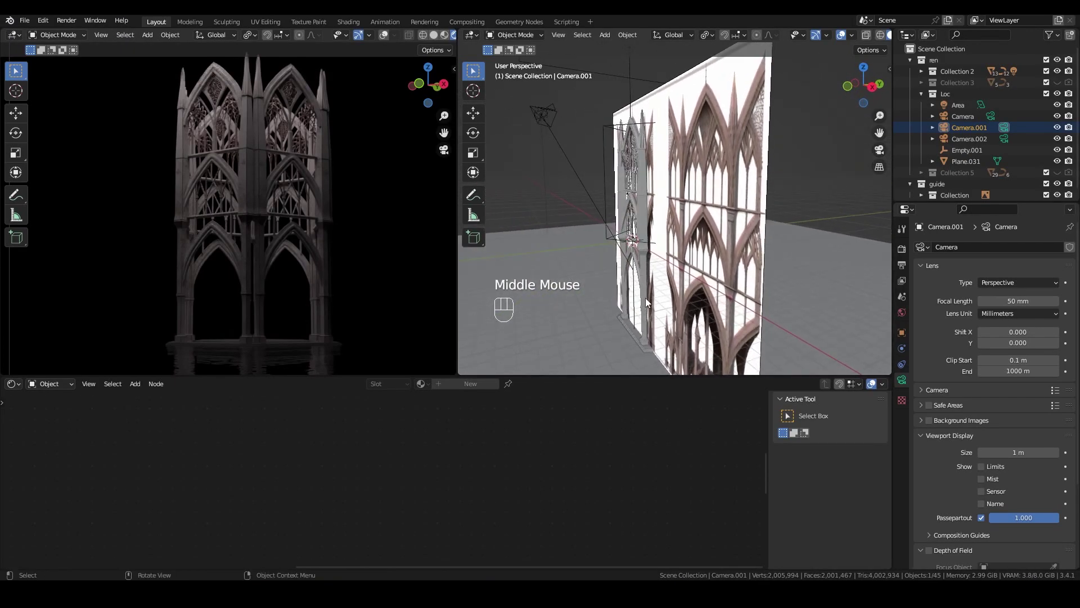
pyautogui.middleClick(627, 294)
pyautogui.scroll(-3)
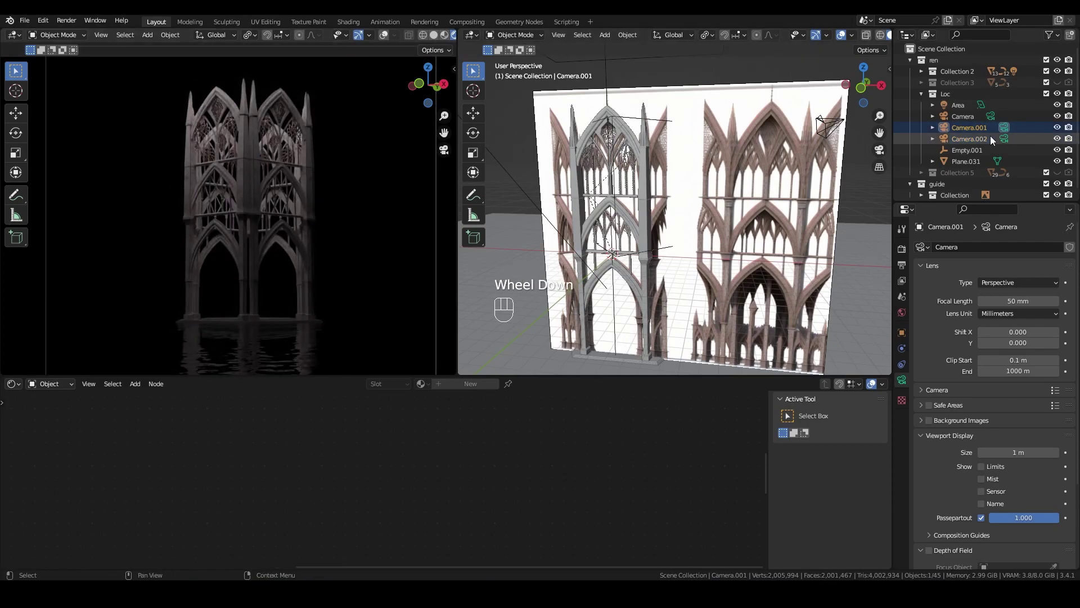
pyautogui.click(1008, 148)
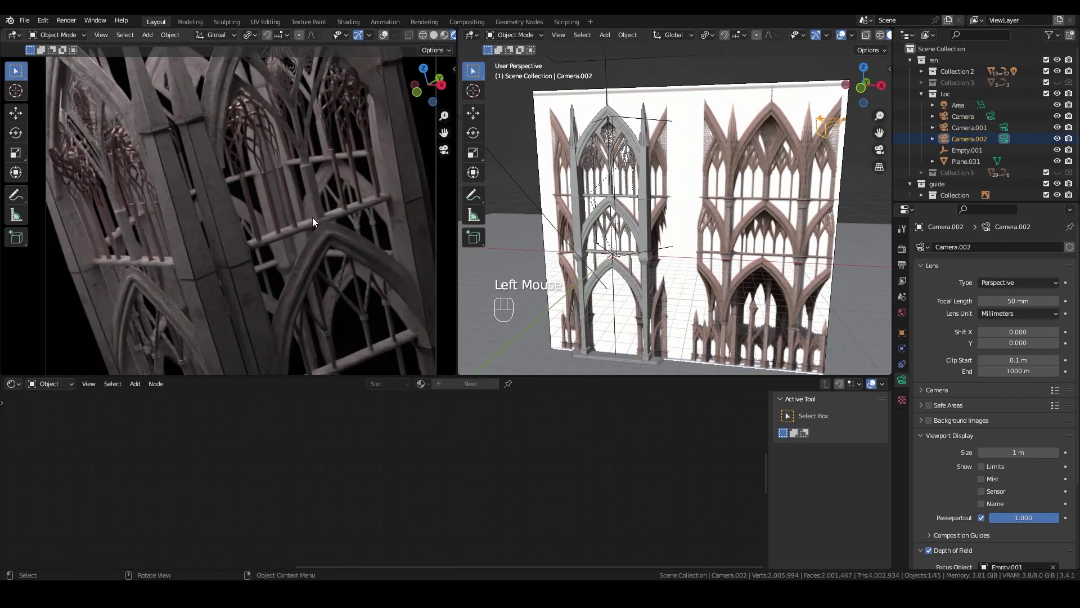
pyautogui.scroll(-3)
pyautogui.click(992, 121)
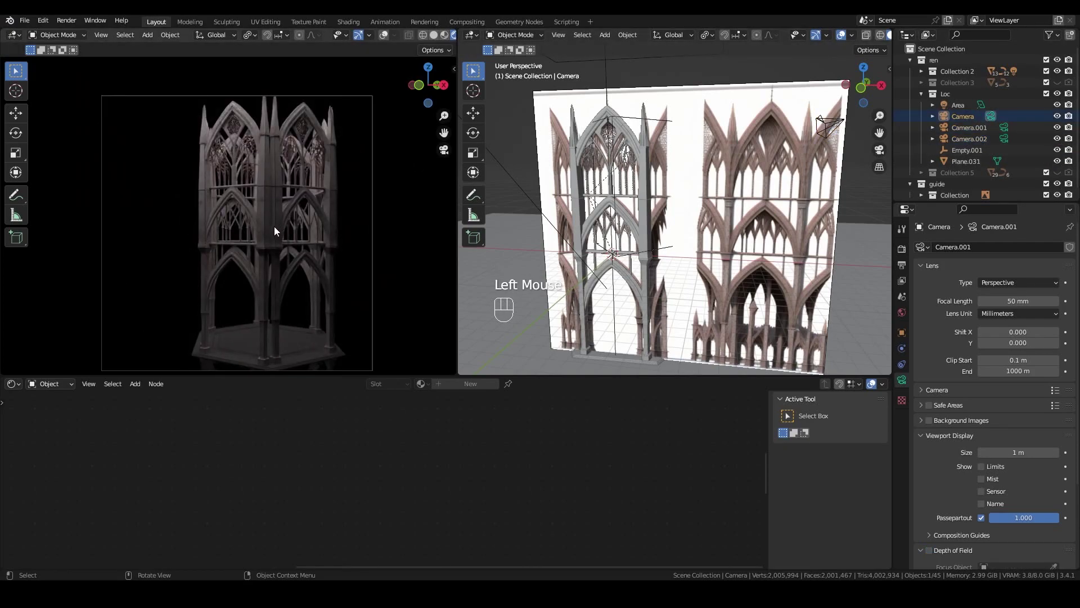
# Zoom the camera view in and out to check the framed arch.
pyautogui.scroll(3)
pyautogui.scroll(3)
pyautogui.scroll(3)
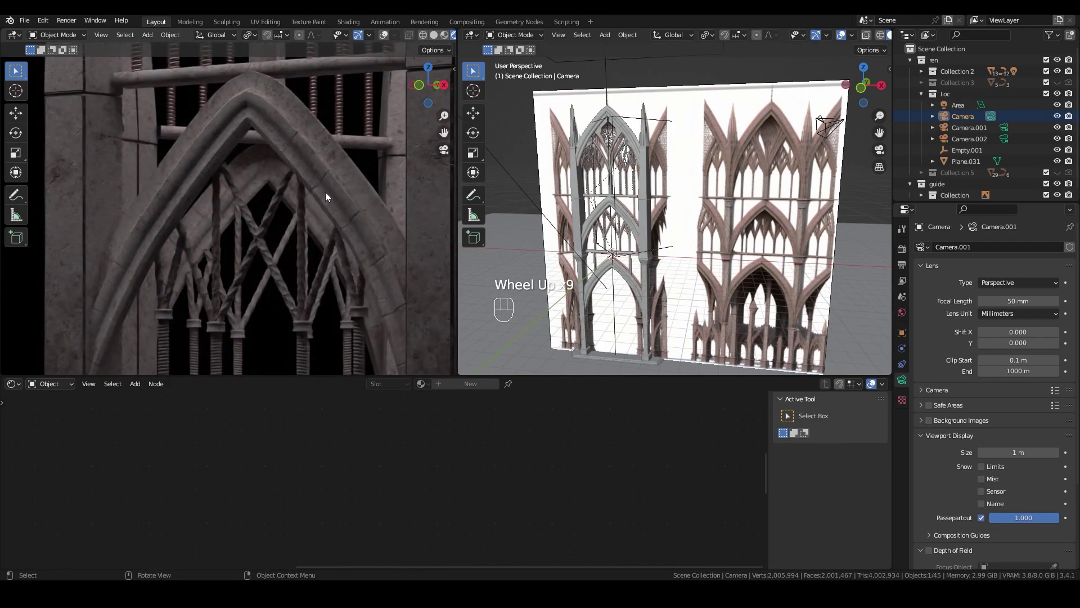
pyautogui.scroll(3)
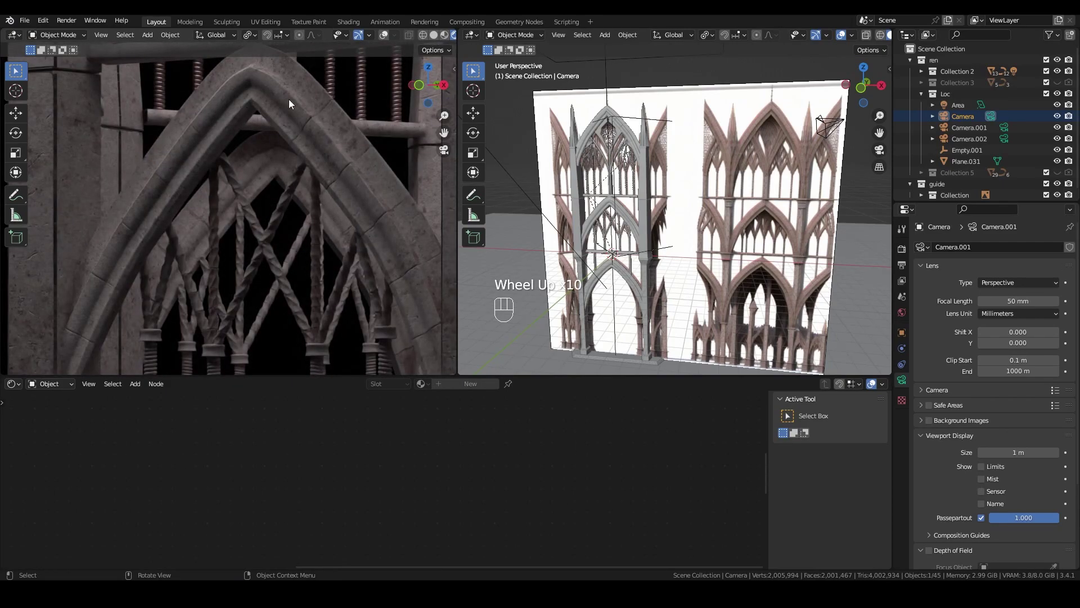
pyautogui.scroll(-3)
pyautogui.scroll(-3)
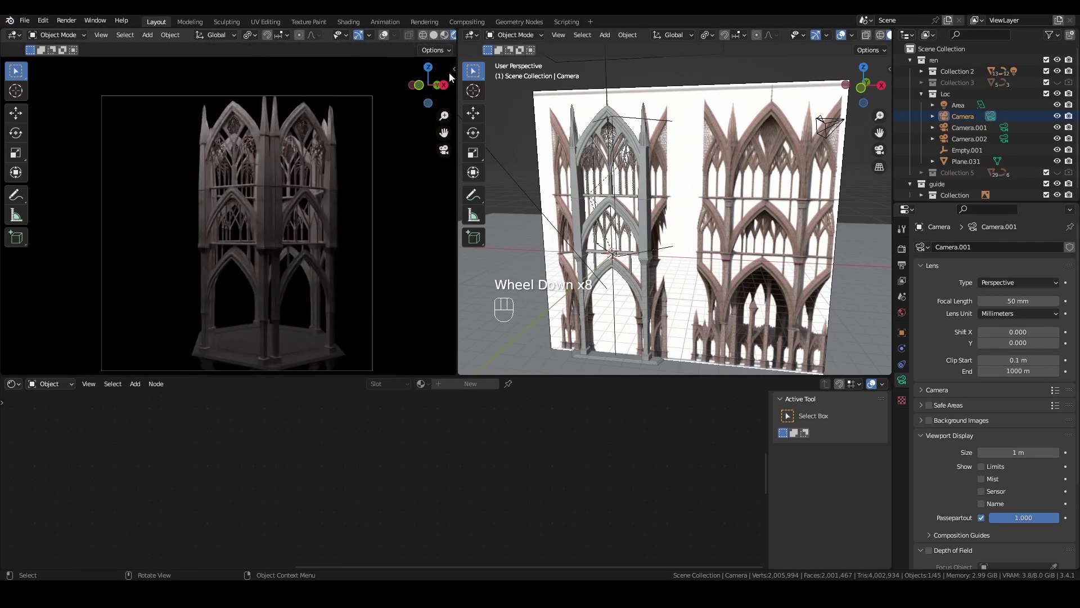
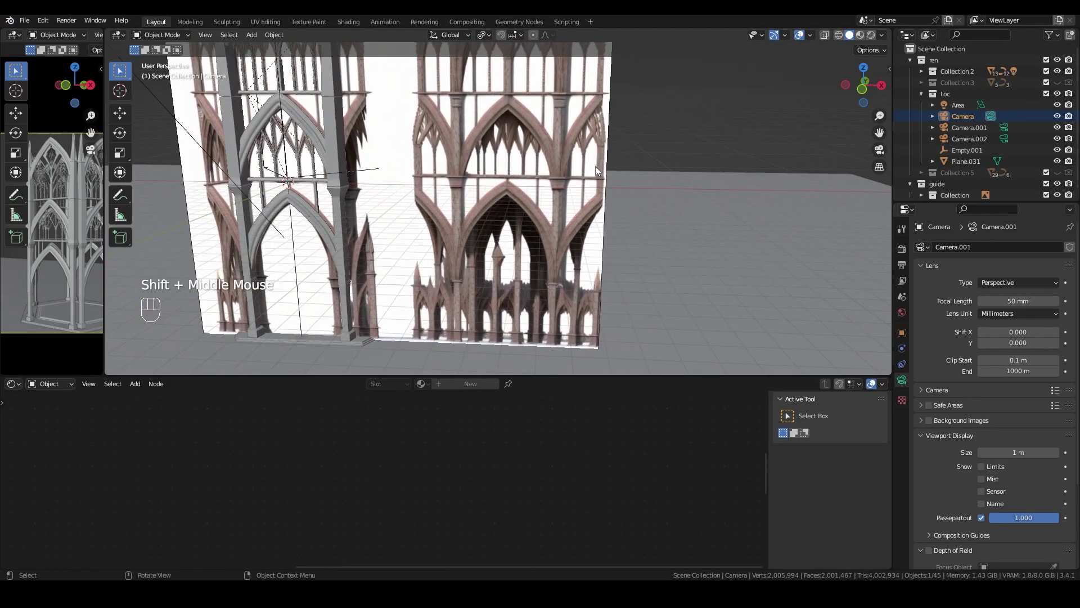
# Frame the arches and add a circle mesh, Circle.001, into the guide 2 collection.
pyautogui.moveTo(480, 182); pyautogui.dragTo(510, 207)
pyautogui.middleClick(429, 191)
pyautogui.scroll(-3)
pyautogui.moveTo(512, 205); pyautogui.dragTo(414, 187)
pyautogui.scroll(3)
pyautogui.moveTo(520, 194); pyautogui.dragTo(514, 190)
pyautogui.scroll(-3)
pyautogui.click(959, 174)
pyautogui.click(966, 184)
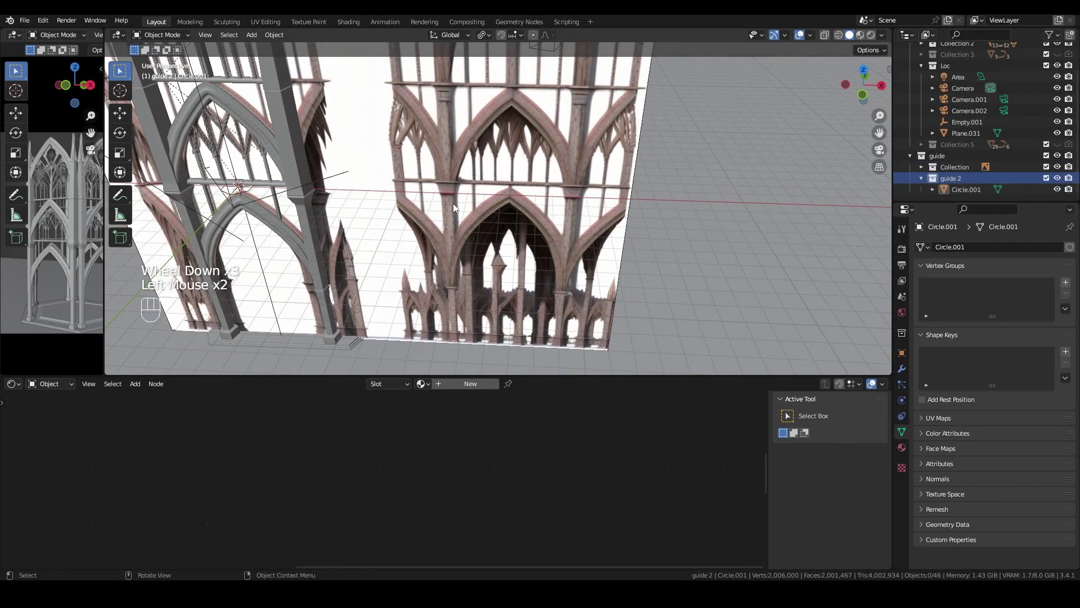
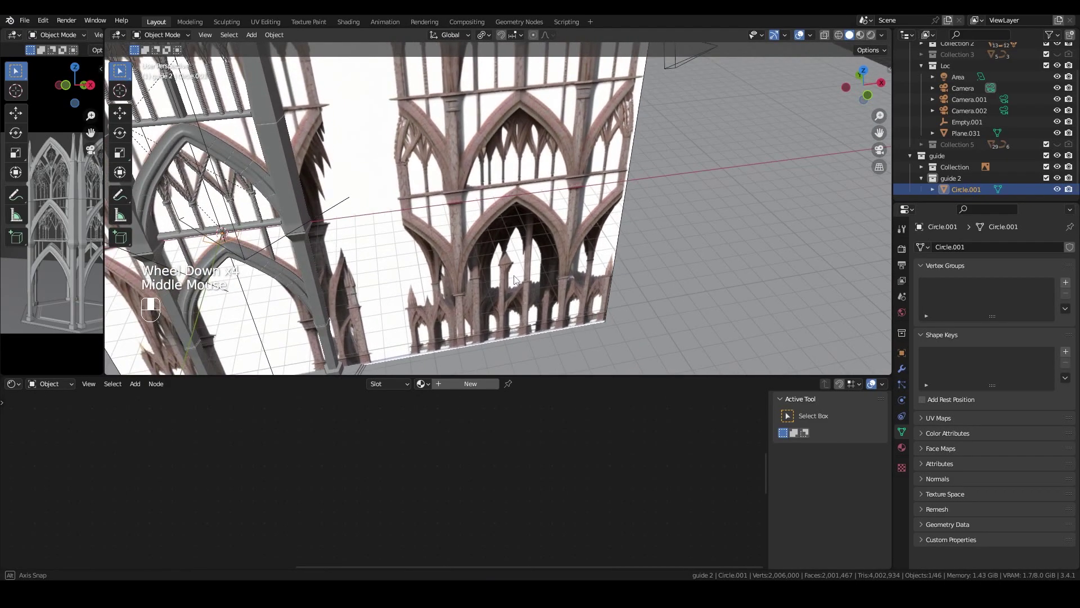
# Move Circle.001 along the X axis to sit beside the cathedral and confirm its position.
pyautogui.moveTo(531, 279); pyautogui.dragTo(552, 279)
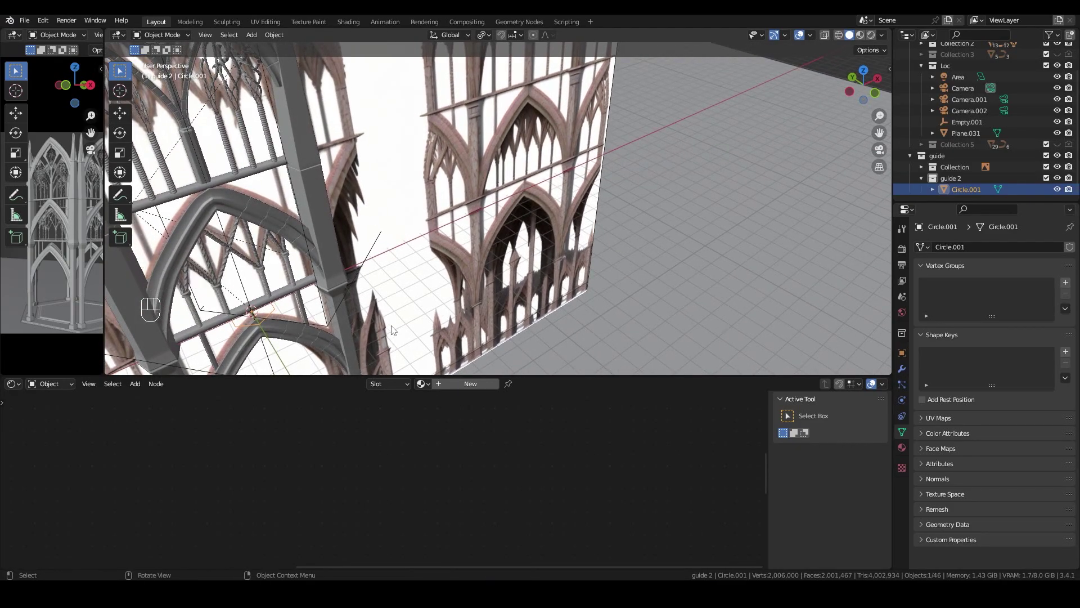
pyautogui.press('g')
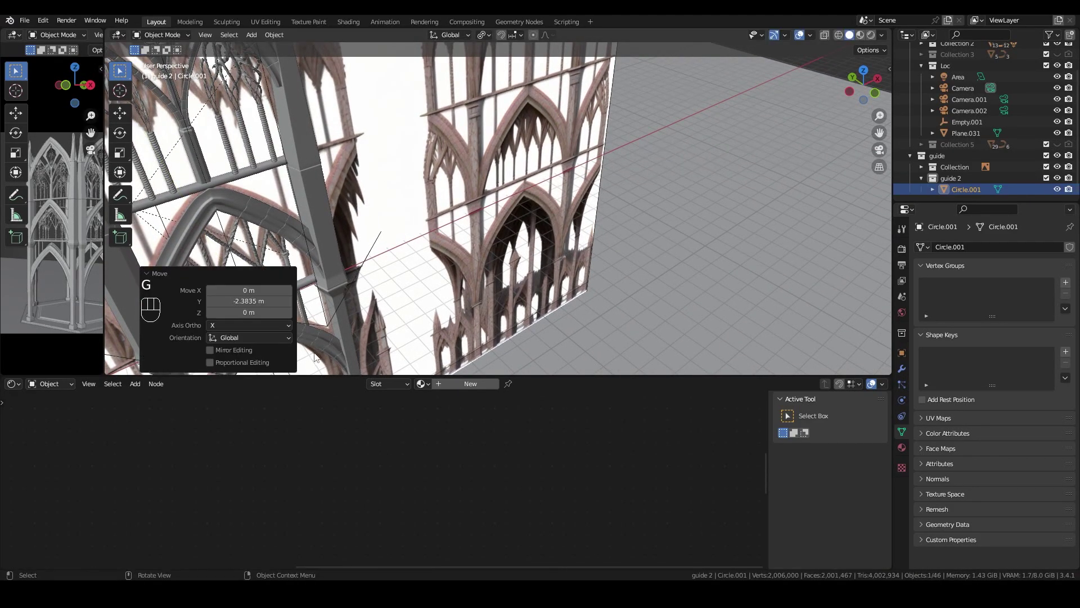
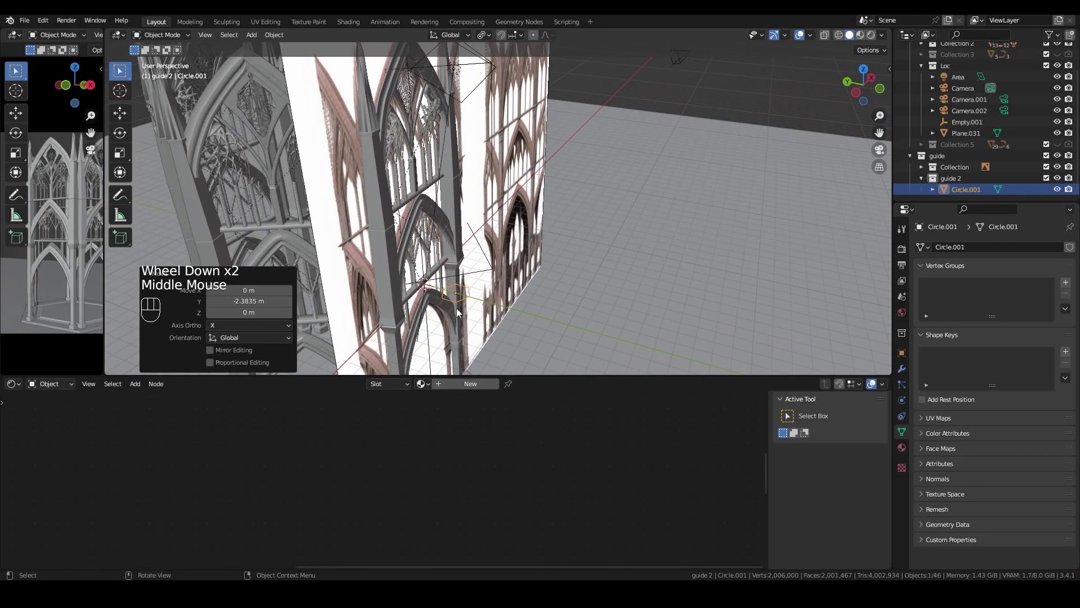
pyautogui.moveTo(582, 242); pyautogui.dragTo(425, 280)
pyautogui.press('g')
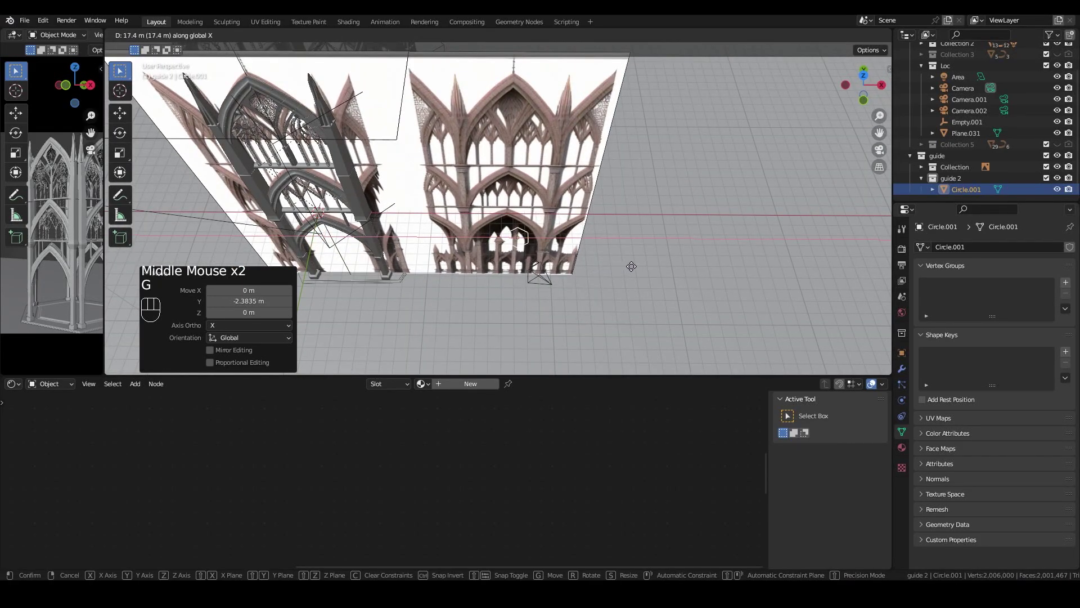
pyautogui.click(636, 272)
# Check the placement from the top view, then enter Edit Mode on the six vertices.
pyautogui.press('KP_7')
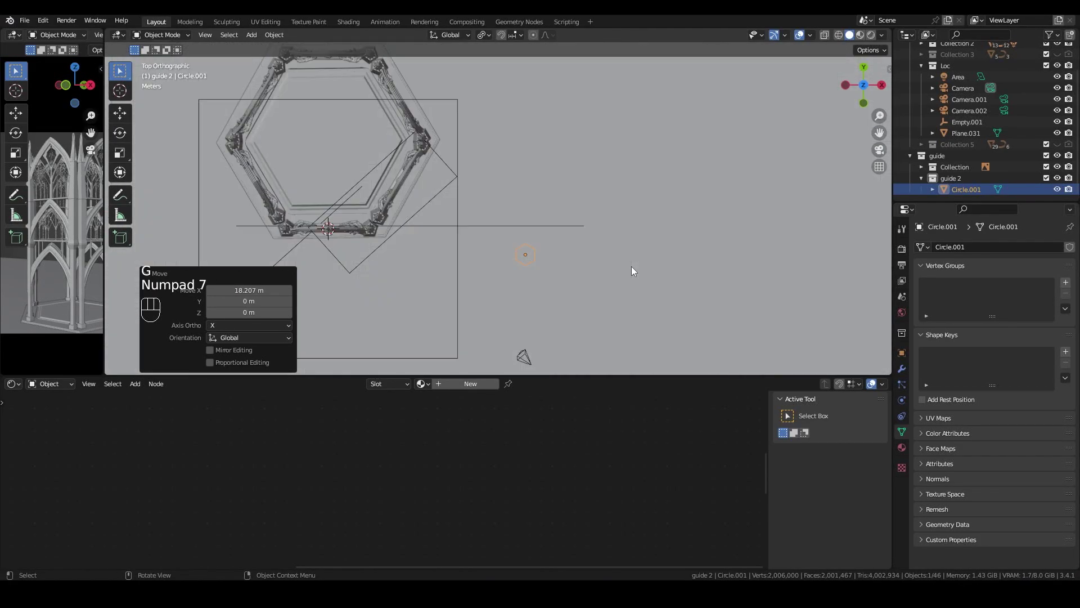
pyautogui.scroll(-3)
pyautogui.middleClick(656, 186)
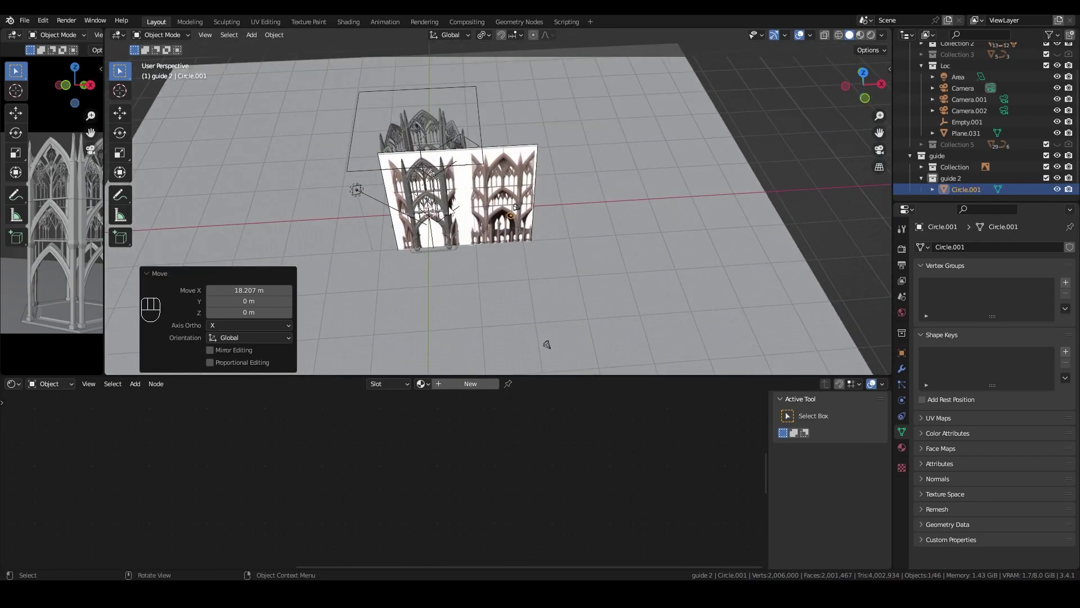
pyautogui.scroll(3)
pyautogui.middleClick(567, 265)
pyautogui.press('Tab')
# Select all vertices, move and scale them, then switch to the front view.
pyautogui.press('a')
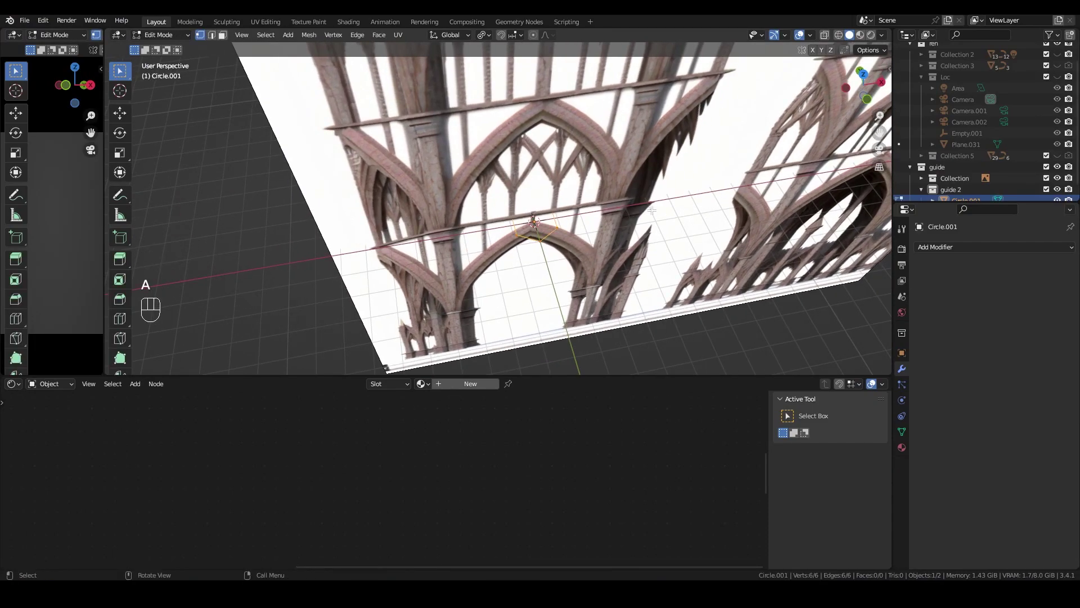
pyautogui.press('g')
pyautogui.press('s')
pyautogui.press('KP_1')
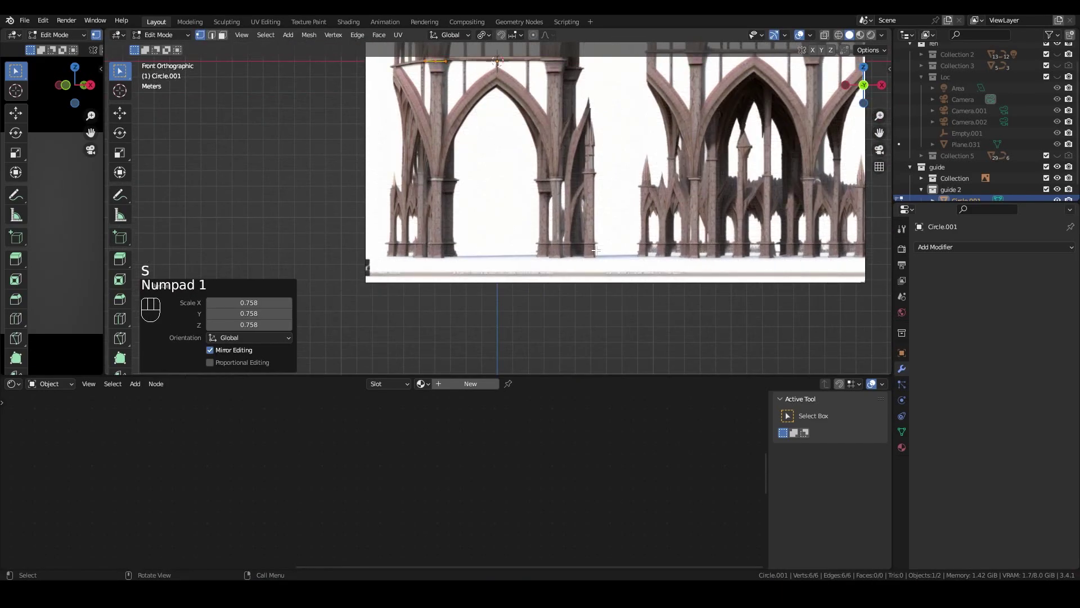
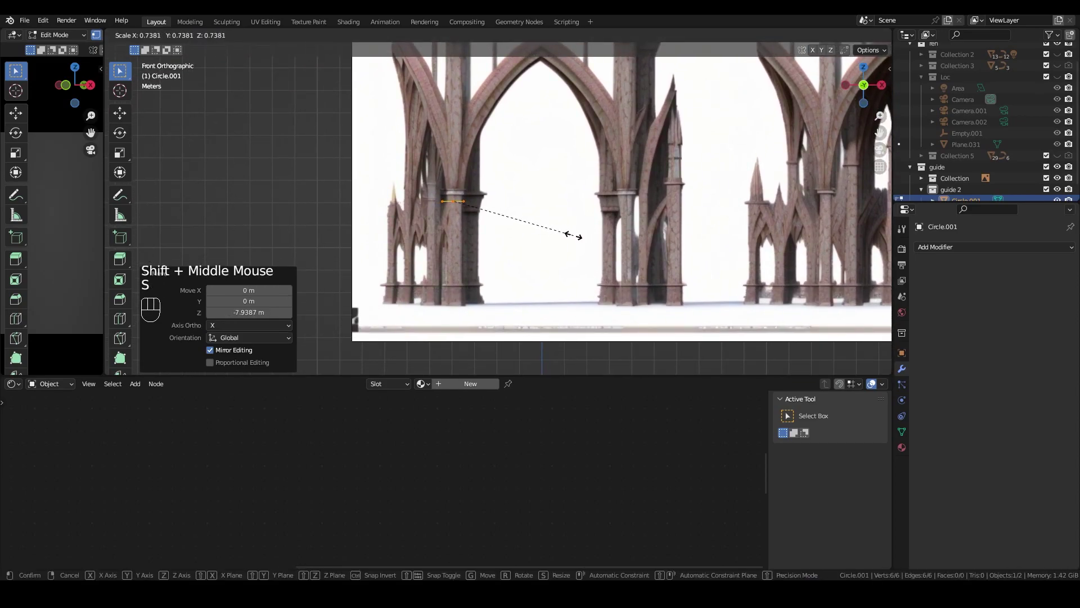
# Shrink the hexagon outline and shift it along Y, Z and X into position.
pyautogui.press('g')
pyautogui.press('g')
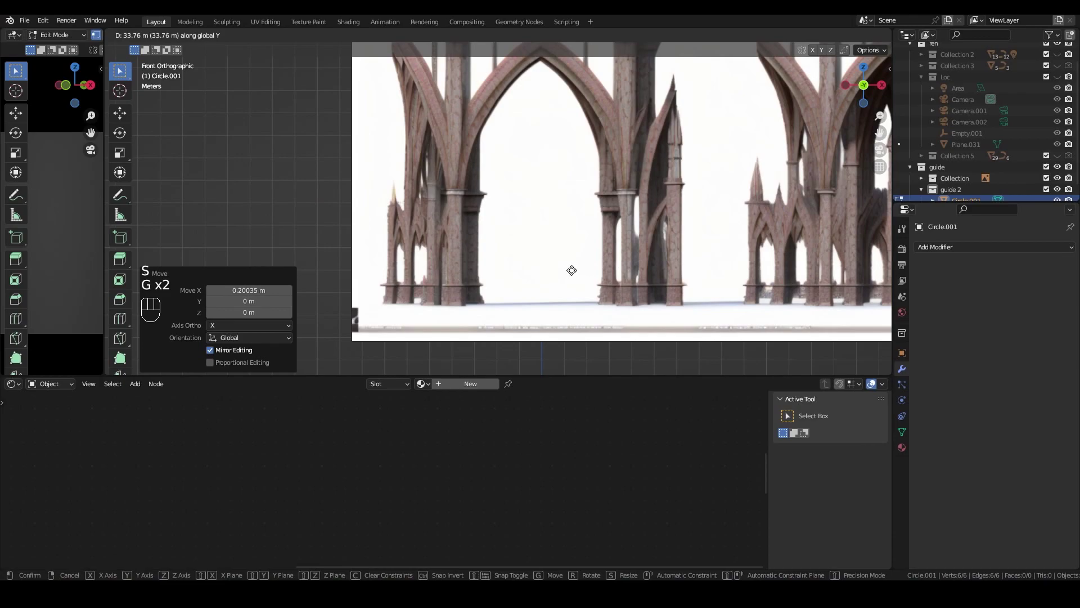
pyautogui.press('g')
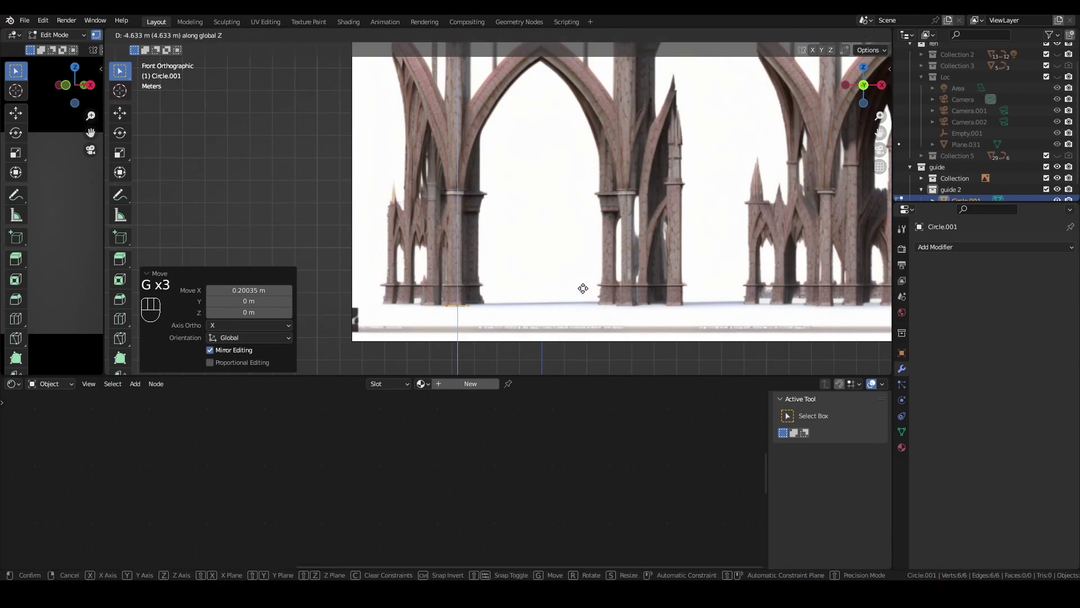
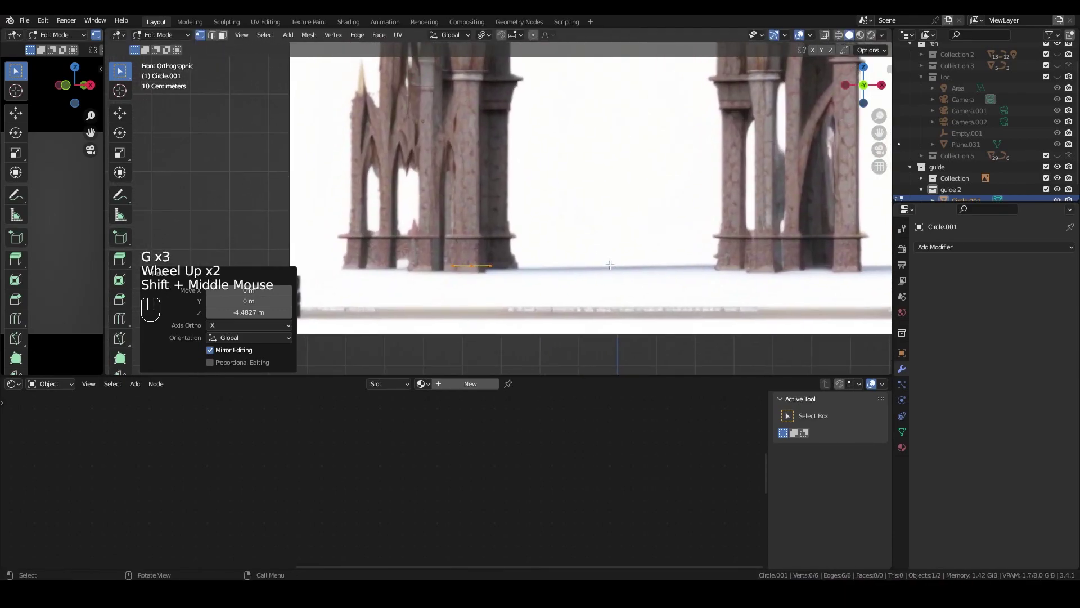
pyautogui.scroll(3)
pyautogui.press('s')
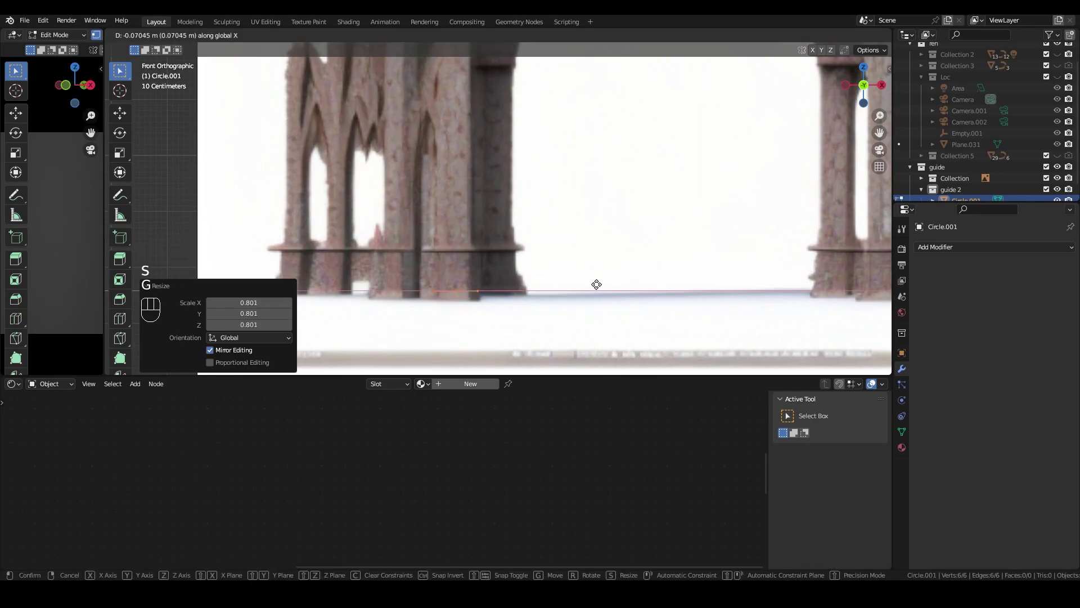
pyautogui.press('s')
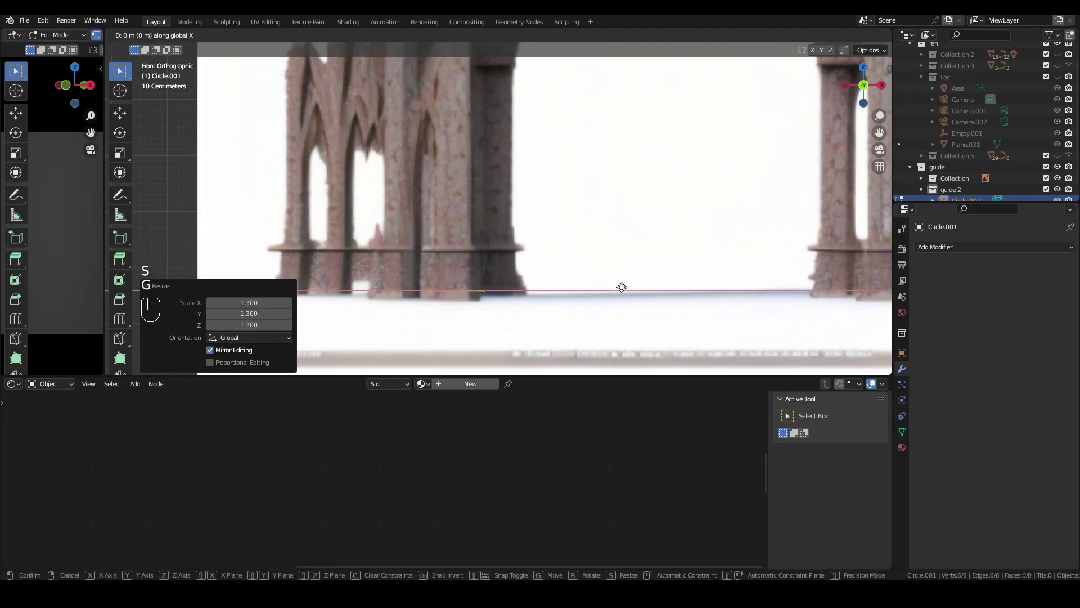
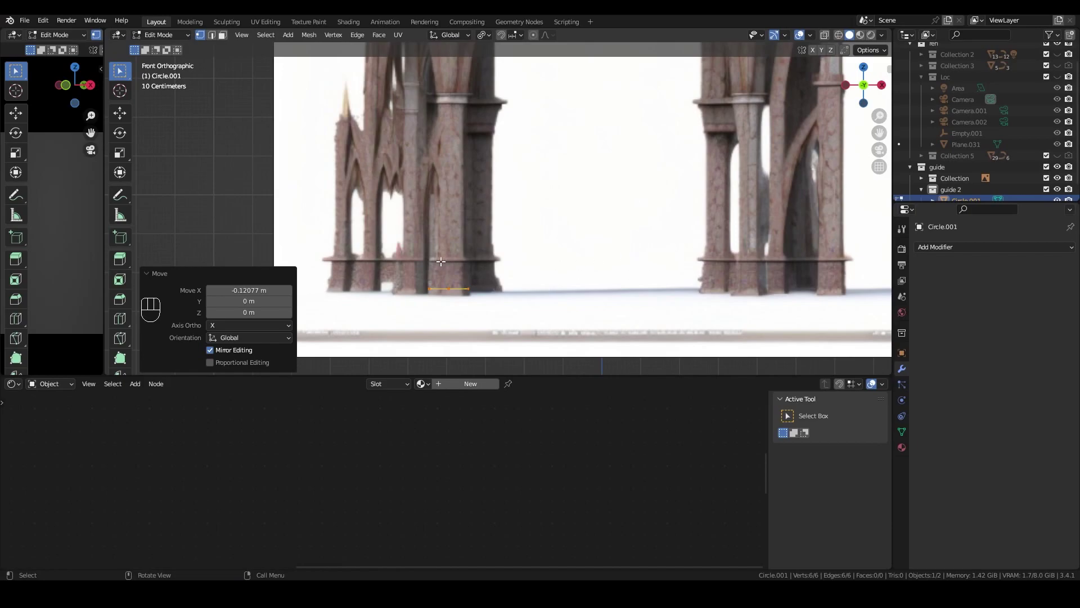
# Extrude the hexagon upward along Z in several sections, scaling rings between extrusions.
pyautogui.scroll(3)
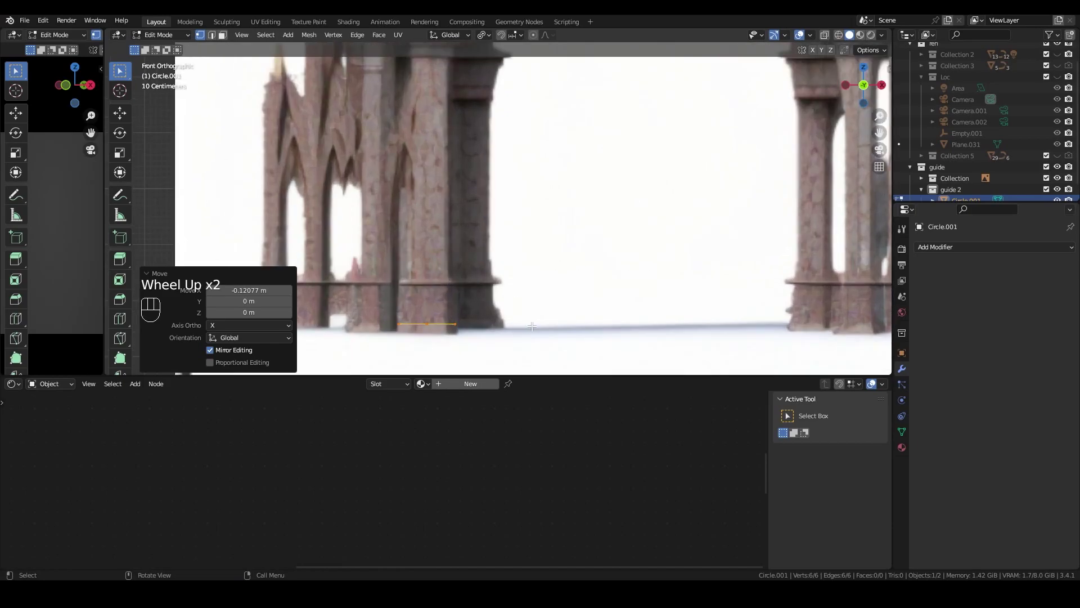
pyautogui.press('a')
pyautogui.press('e')
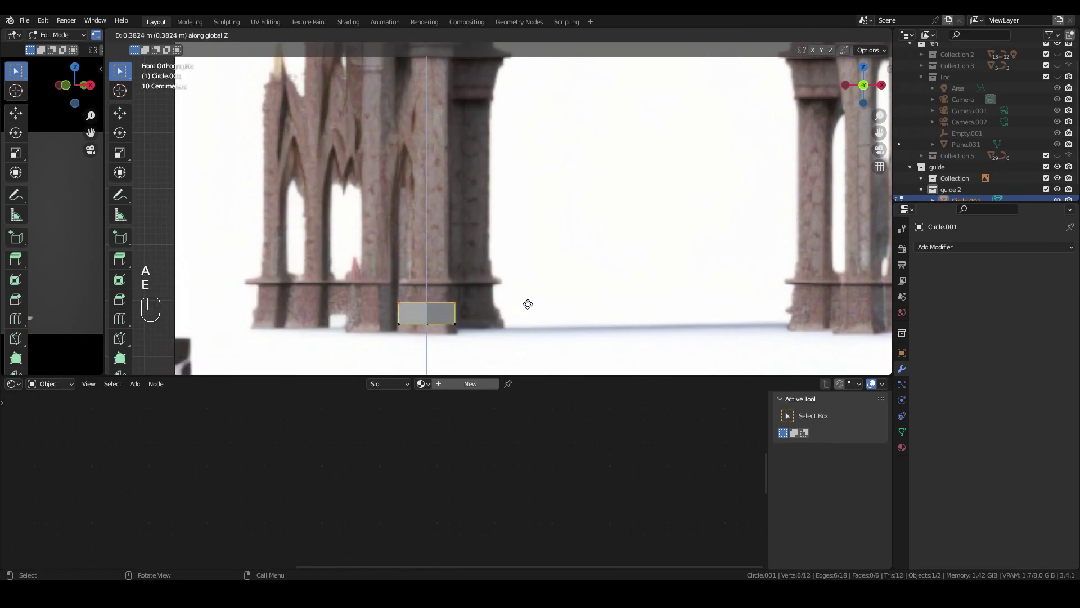
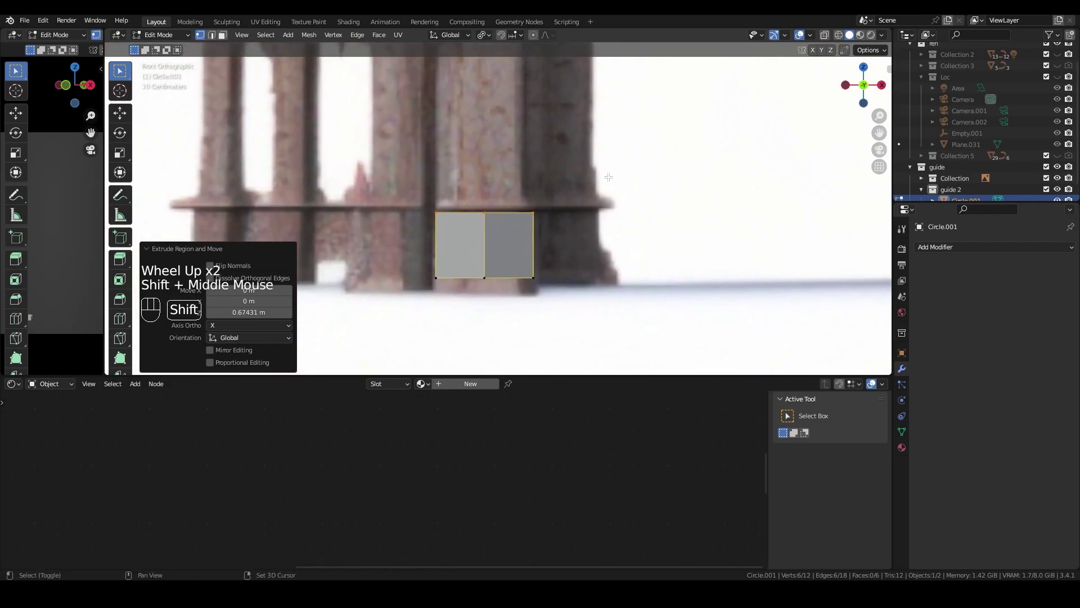
pyautogui.scroll(3)
pyautogui.press('e')
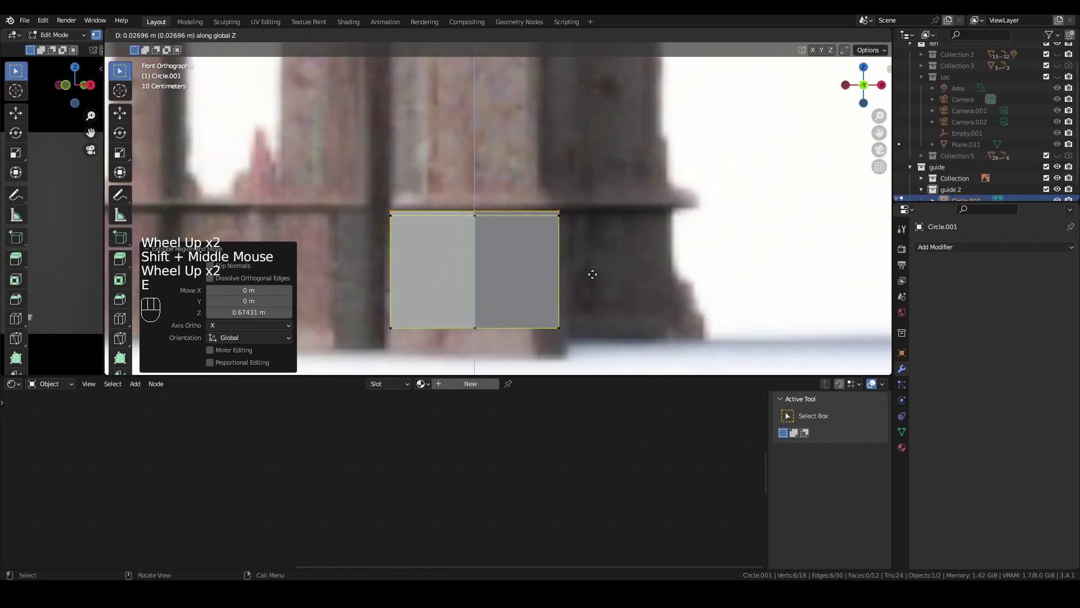
pyautogui.press('e')
pyautogui.press('s')
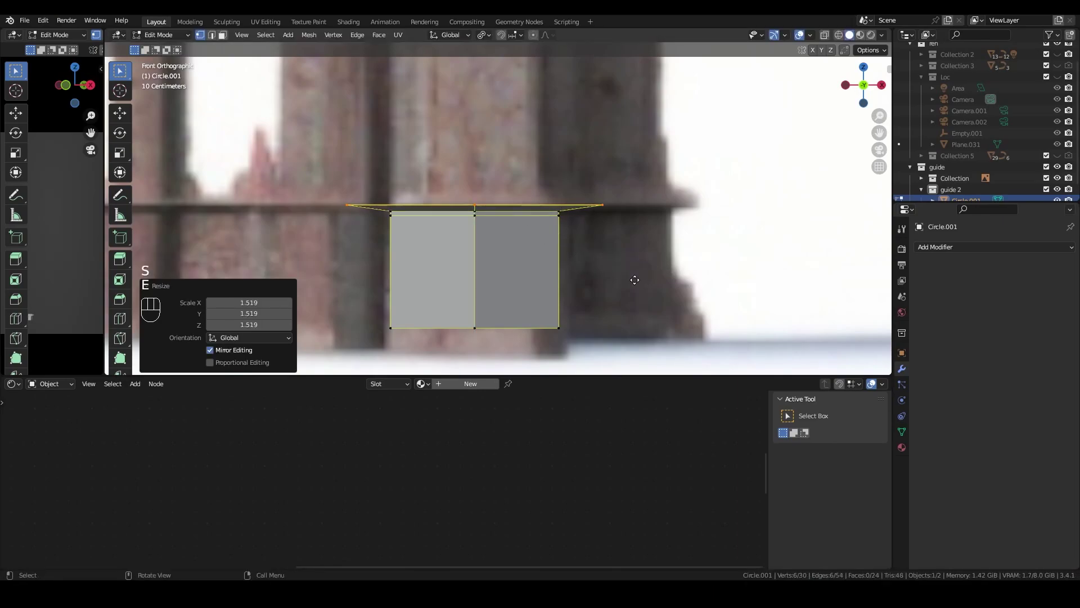
pyautogui.press('e')
pyautogui.press('e')
pyautogui.press('s')
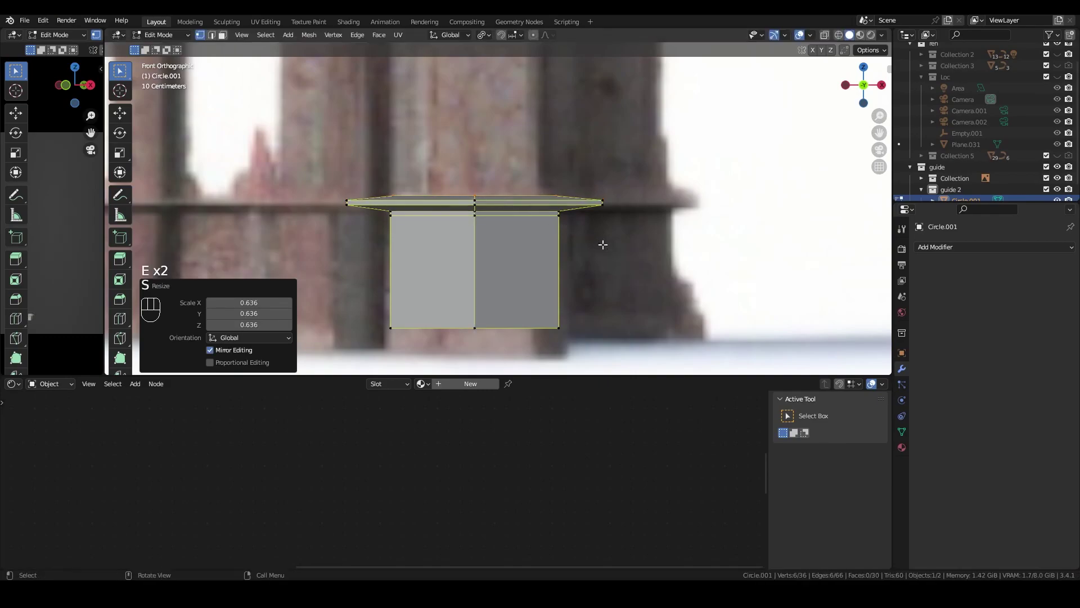
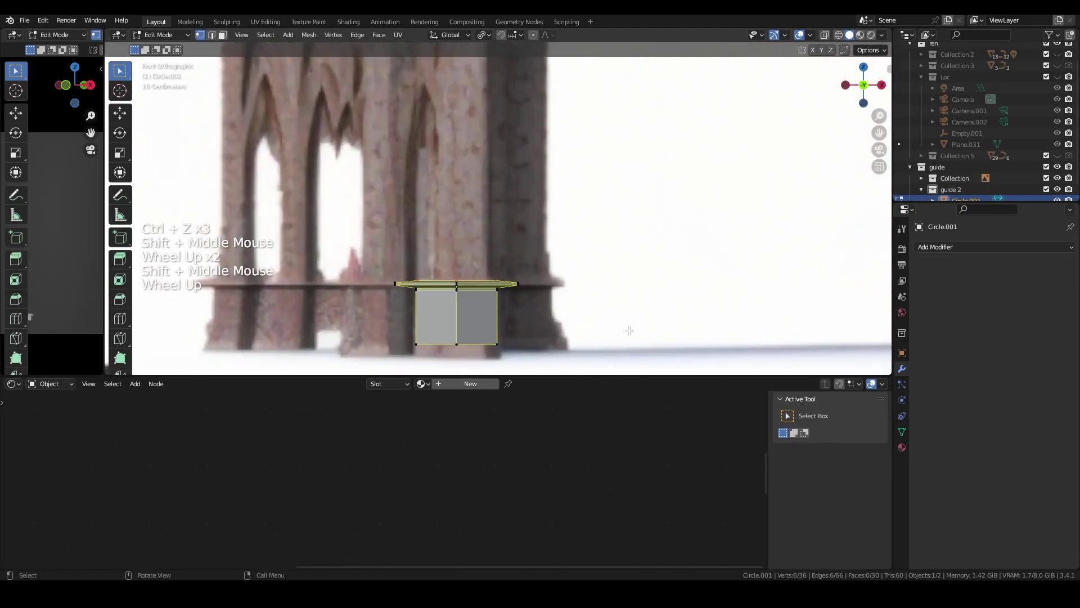
pyautogui.press('e')
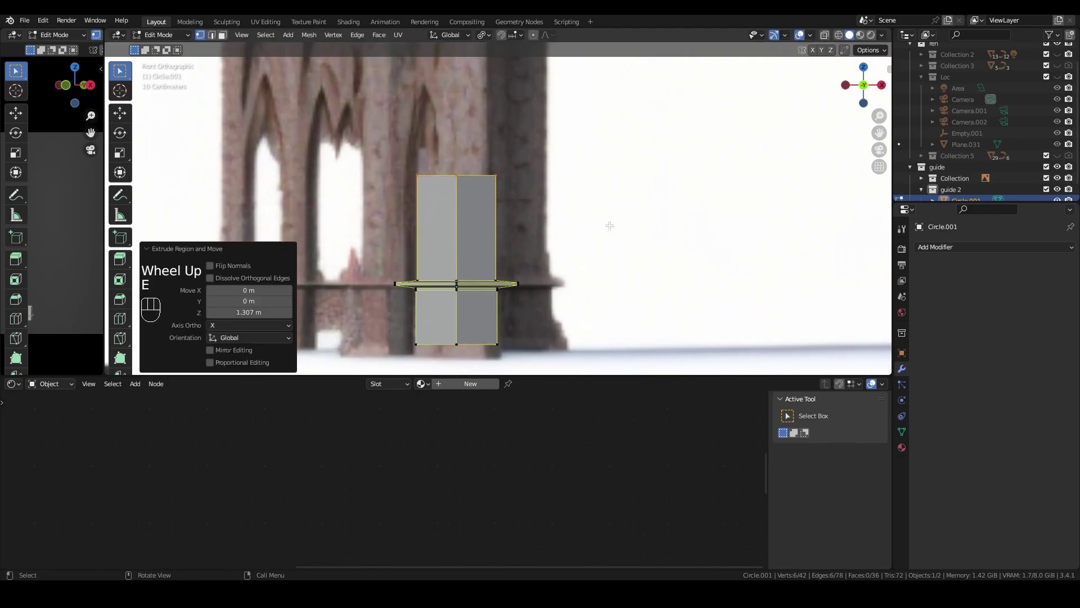
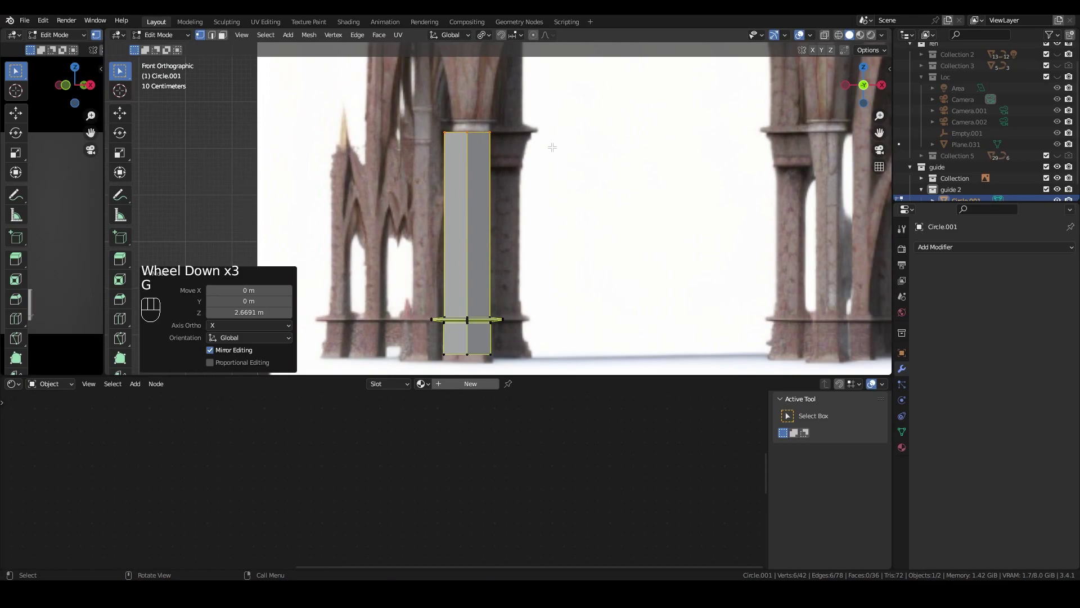
# Add loop cuts across the column and extrude further sections up to 78 vertices.
pyautogui.press('ctrl+r')
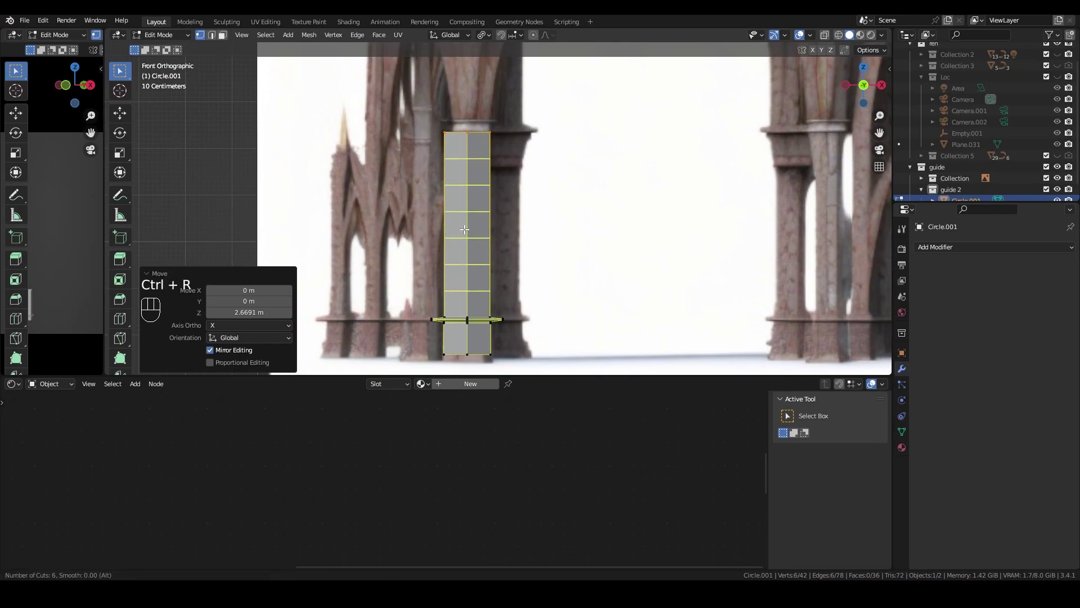
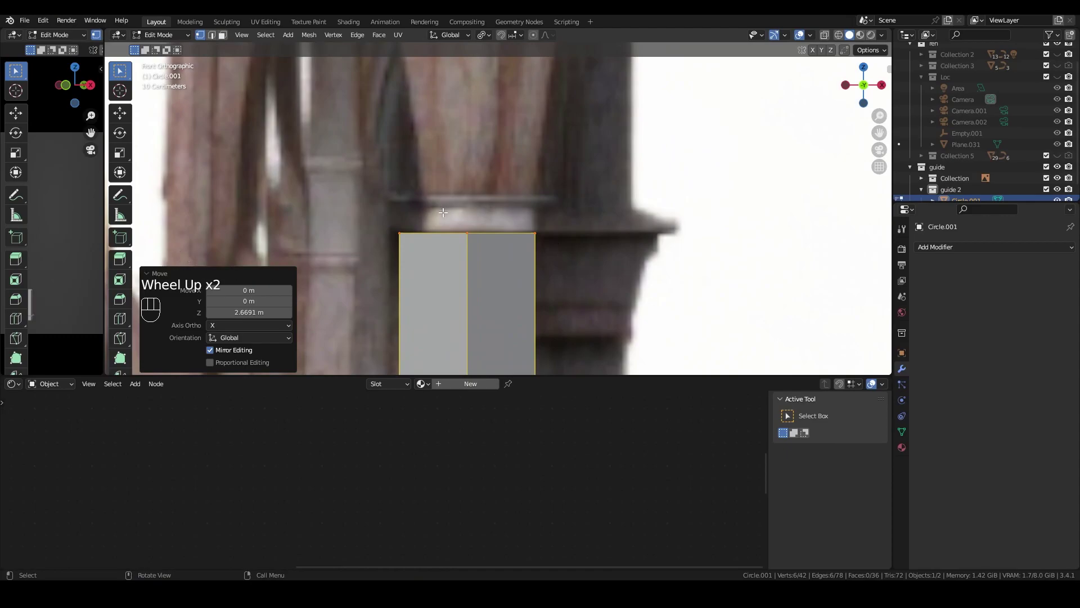
pyautogui.press('e')
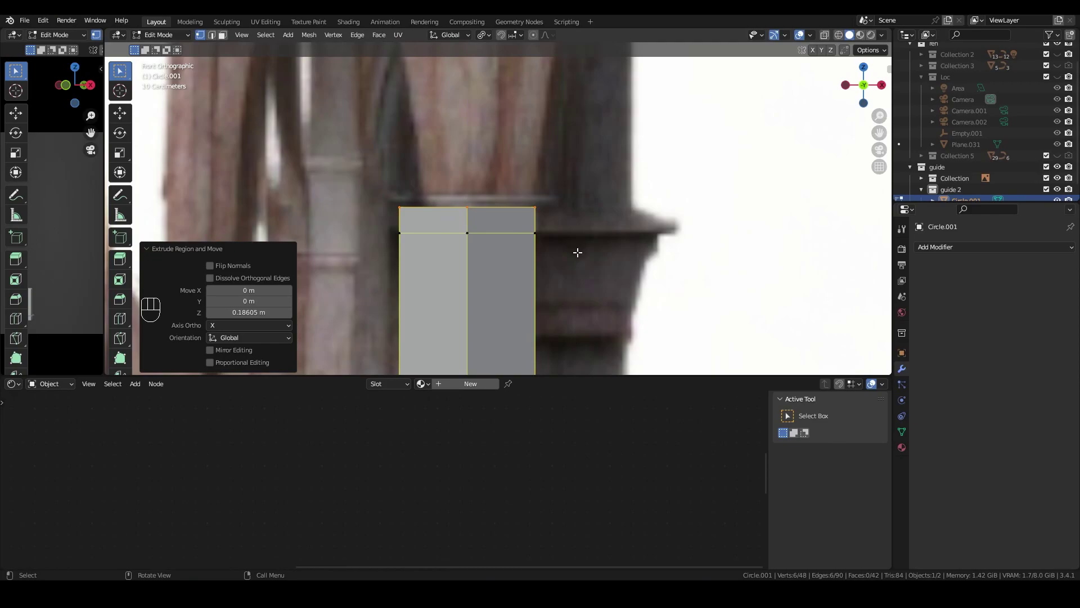
pyautogui.press('e')
pyautogui.press('e')
pyautogui.press('s')
pyautogui.press('e')
pyautogui.press('e')
pyautogui.press('s')
pyautogui.scroll(-3)
pyautogui.scroll(-3)
pyautogui.press('e')
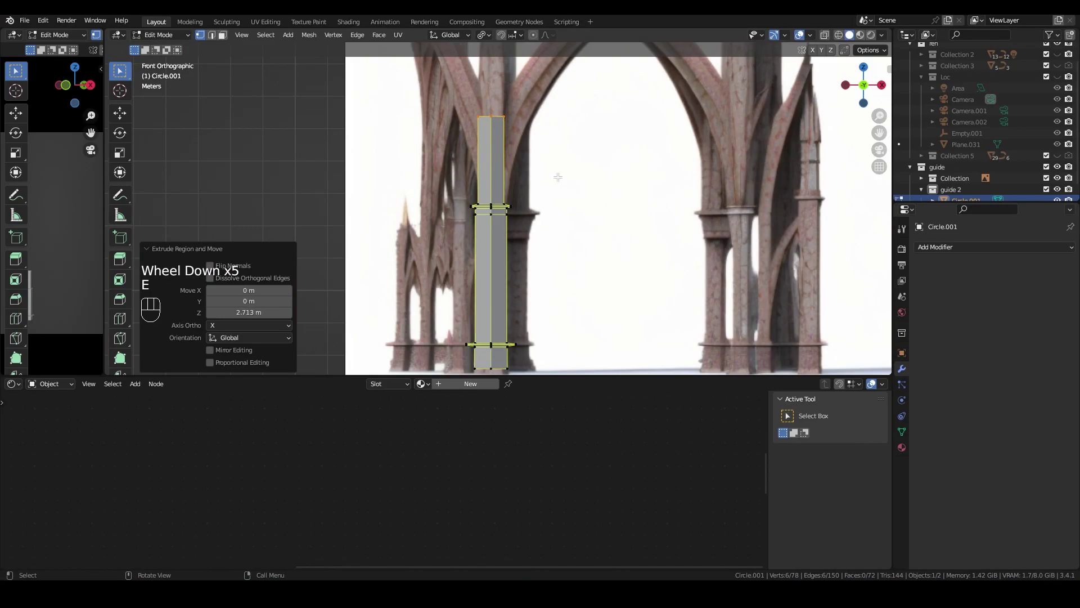
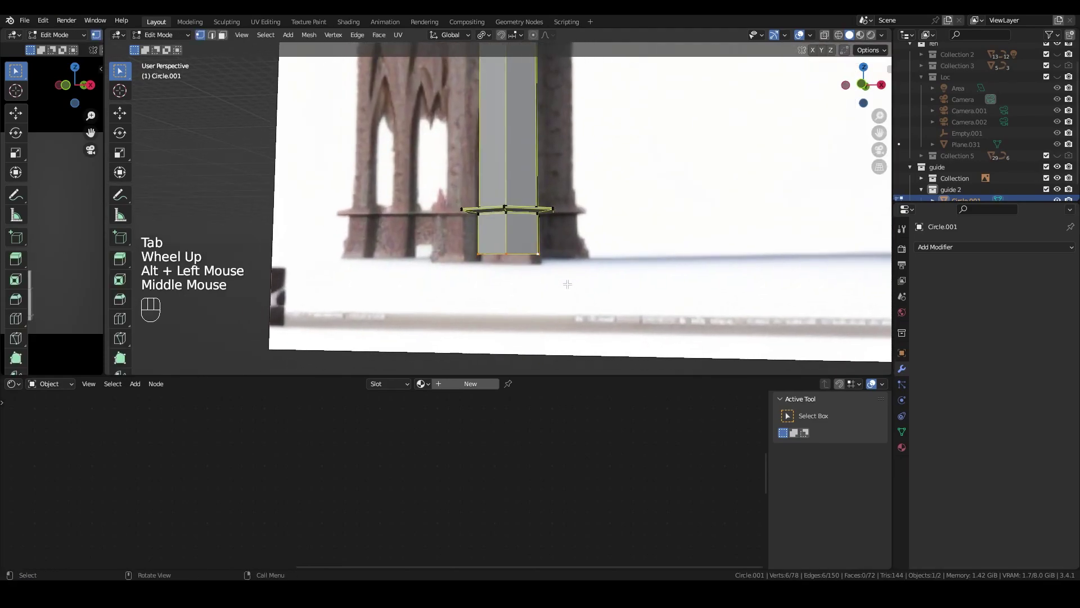
# Extrude one more top ring on the column and scale it up.
pyautogui.press('e')
pyautogui.press('s')
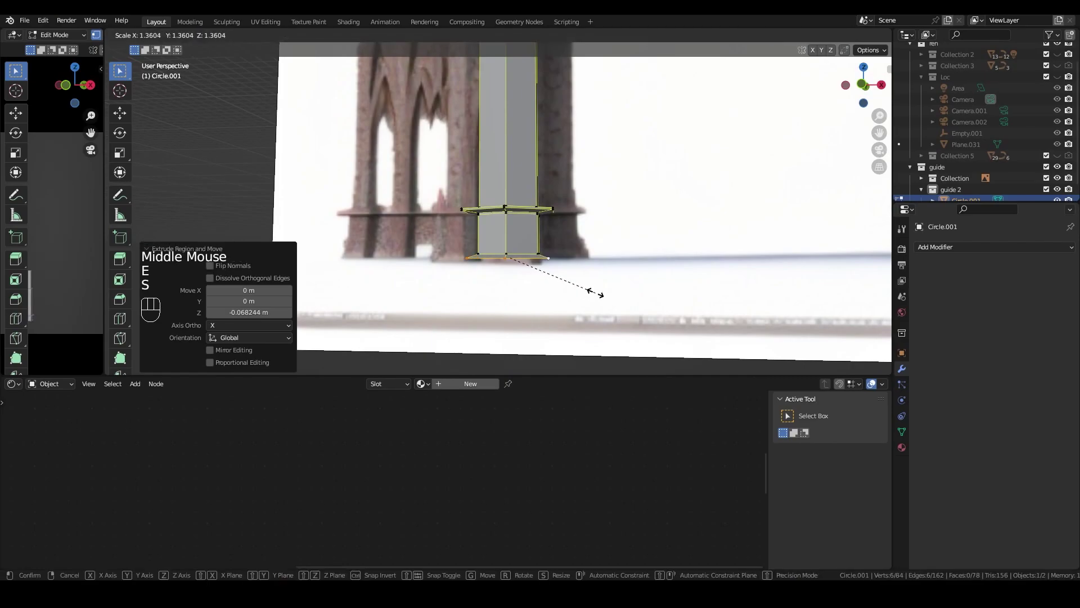
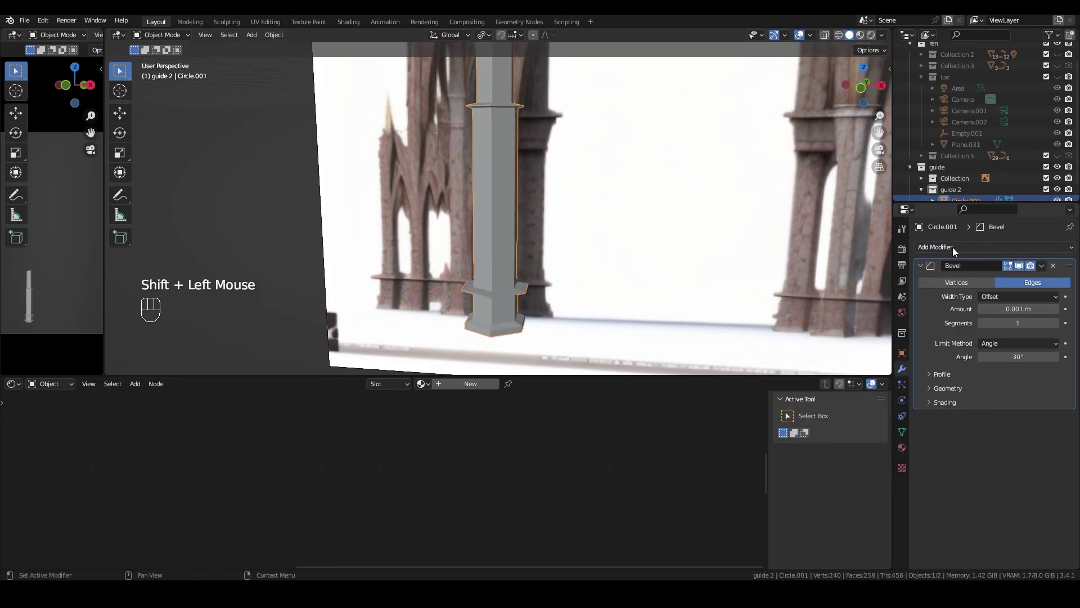
# Add a Subdivision Surface modifier at level 2 after the Bevel on Circle.001.
pyautogui.click(956, 253)
pyautogui.click(880, 448)
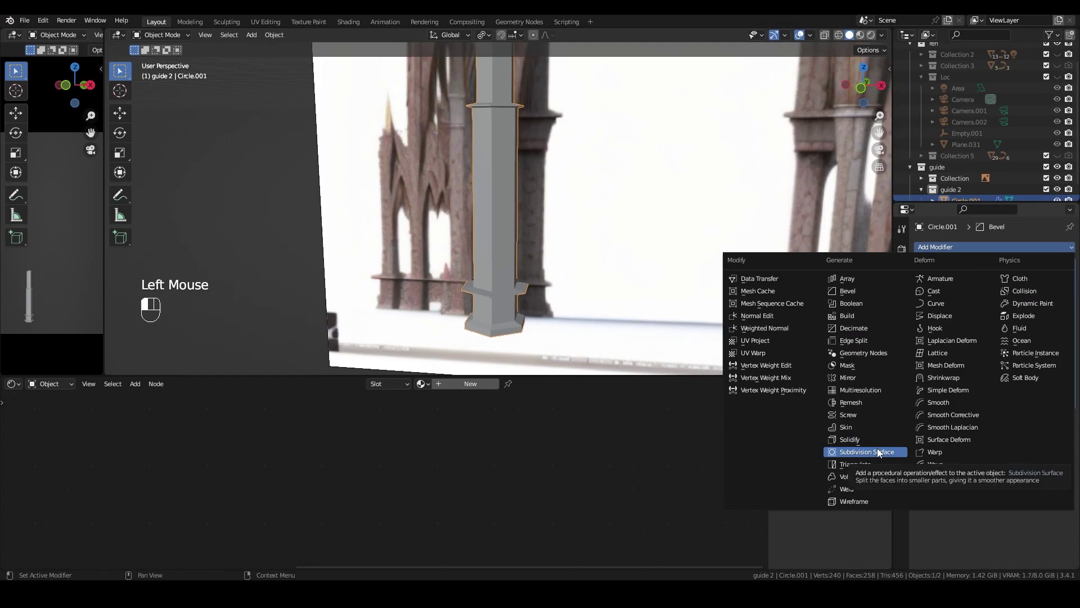
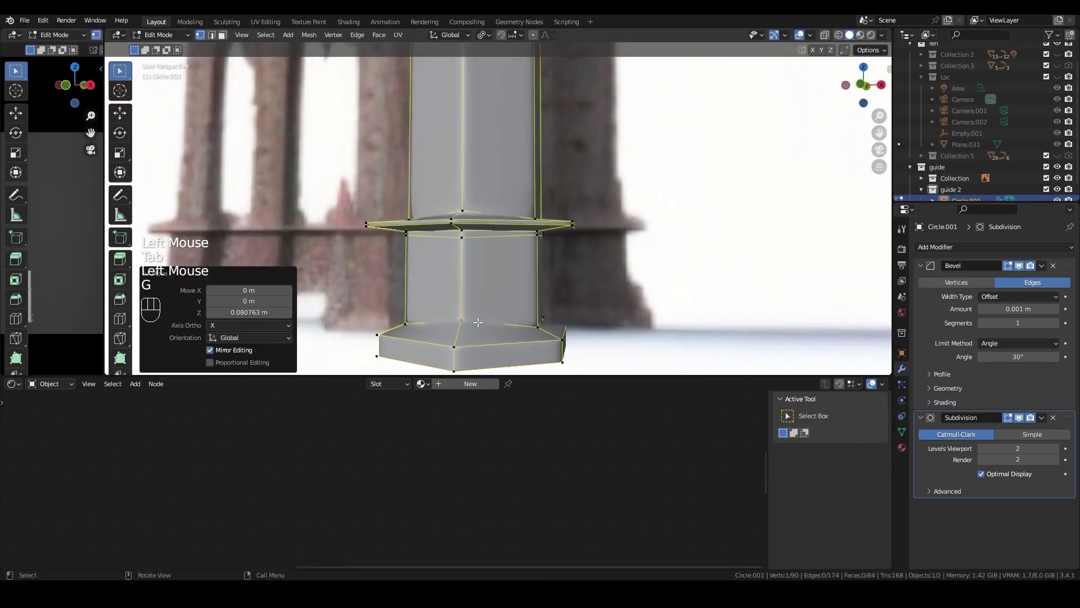
pyautogui.press('Tab')
pyautogui.press('Tab')
pyautogui.press('ctrl+z')
pyautogui.press('ctrl+z')
pyautogui.press('ctrl+z')
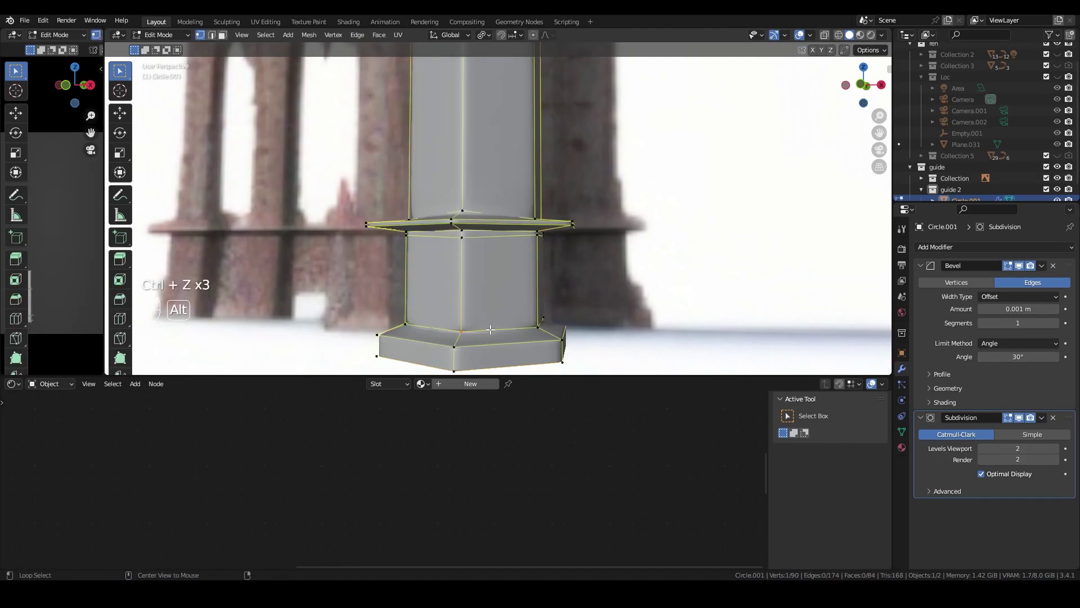
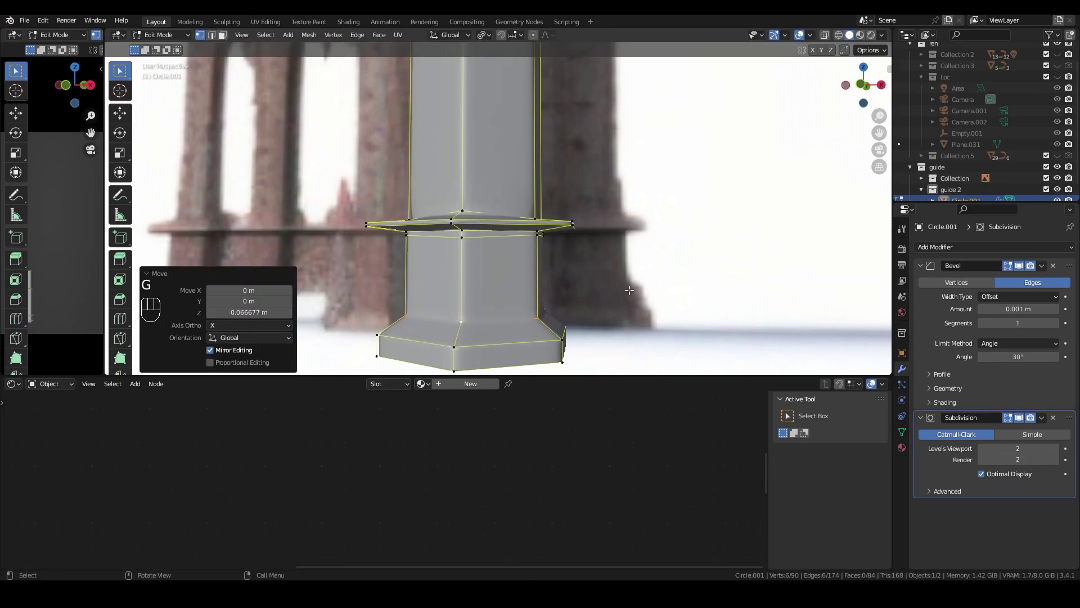
pyautogui.press('Tab')
pyautogui.middleClick(644, 276)
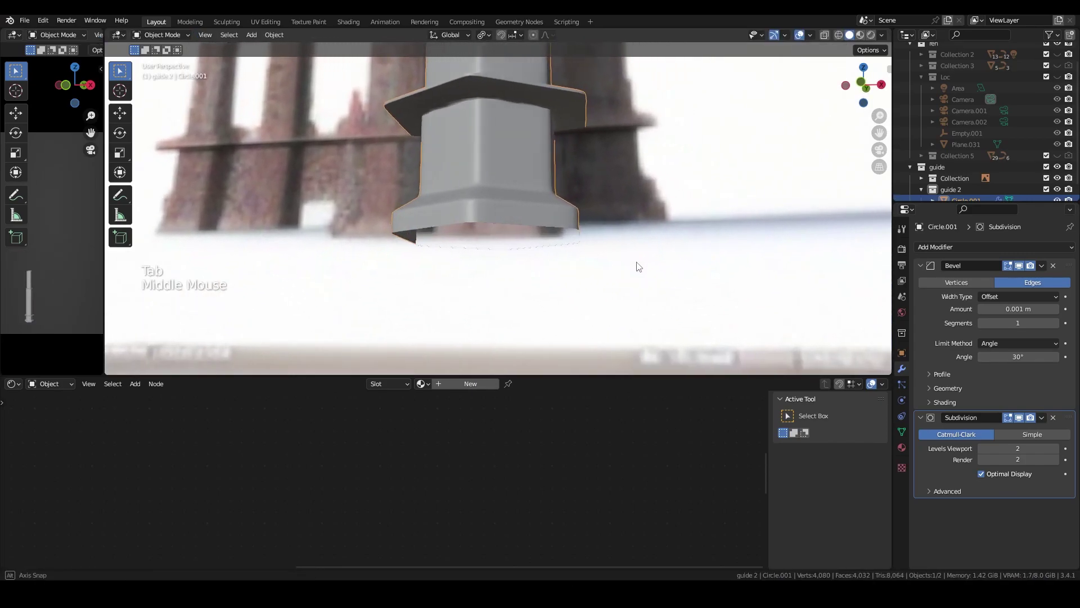
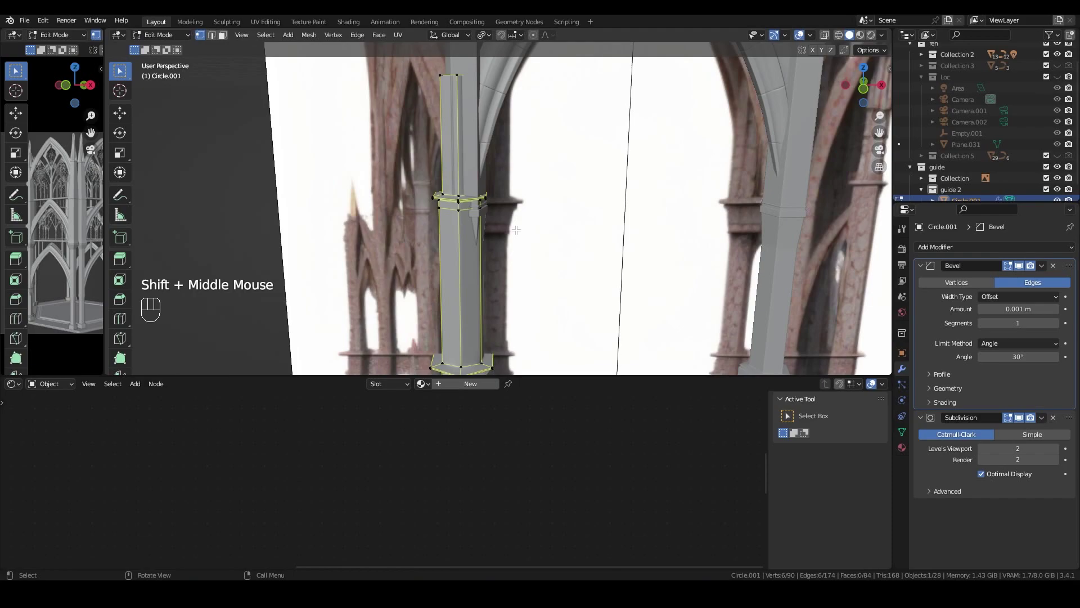
# Return to Object Mode and move the X Mirror modifier to the top of the stack.
pyautogui.press('Tab')
pyautogui.moveTo(960, 250); pyautogui.dragTo(942, 439)
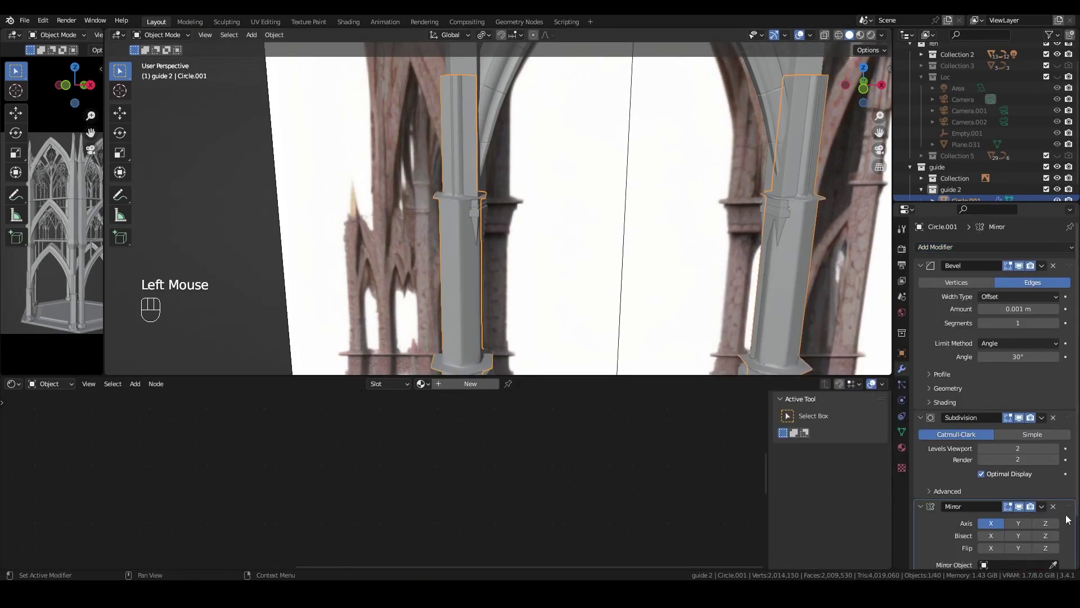
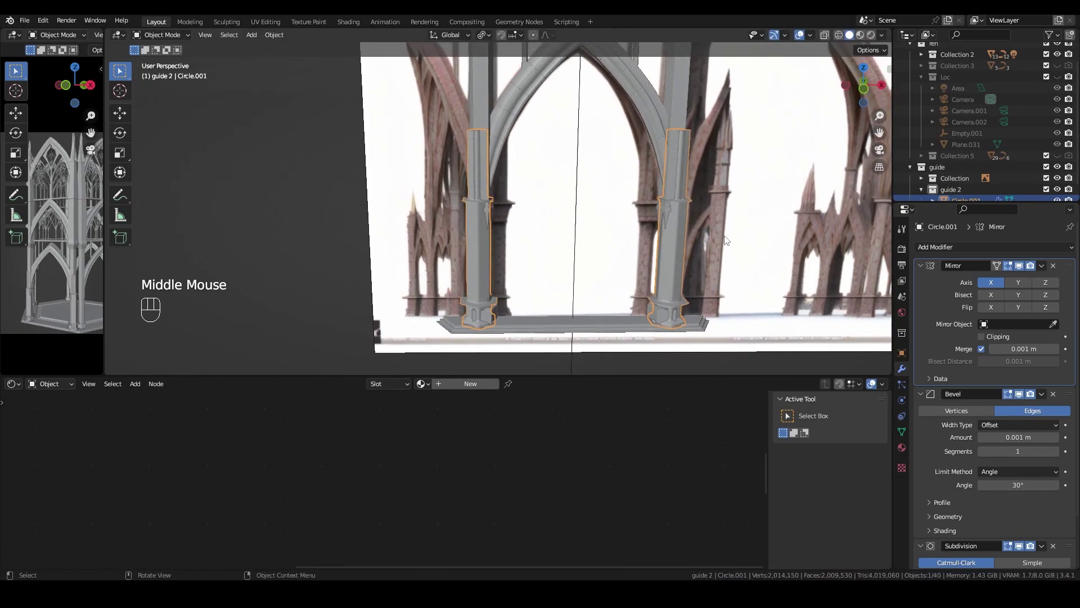
# Navigate up to the vaulted ceiling and pointed arch to frame the grey pillar's top.
pyautogui.press('KP_1')
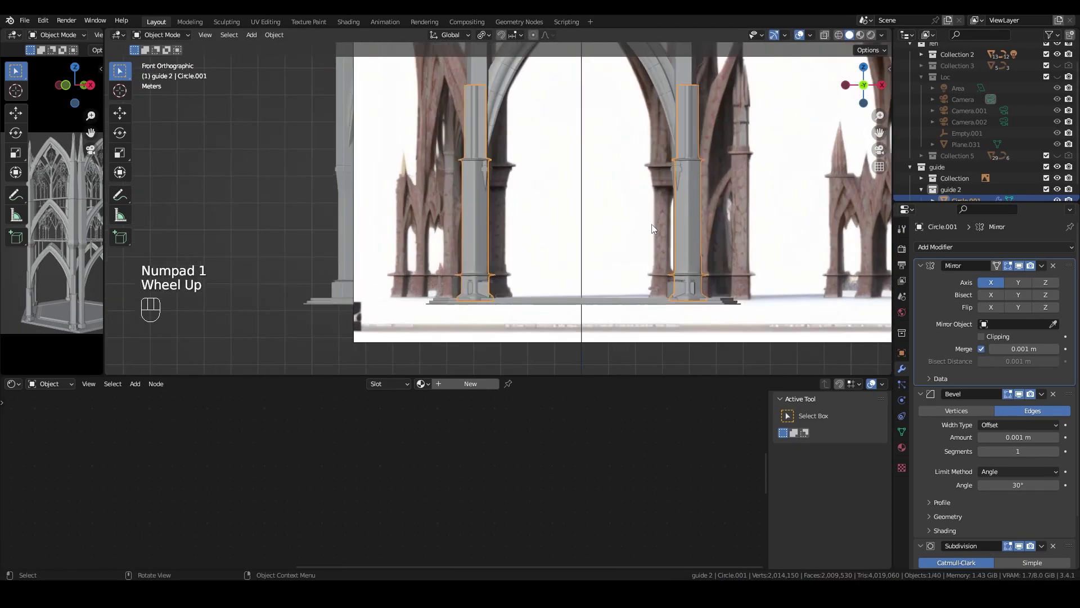
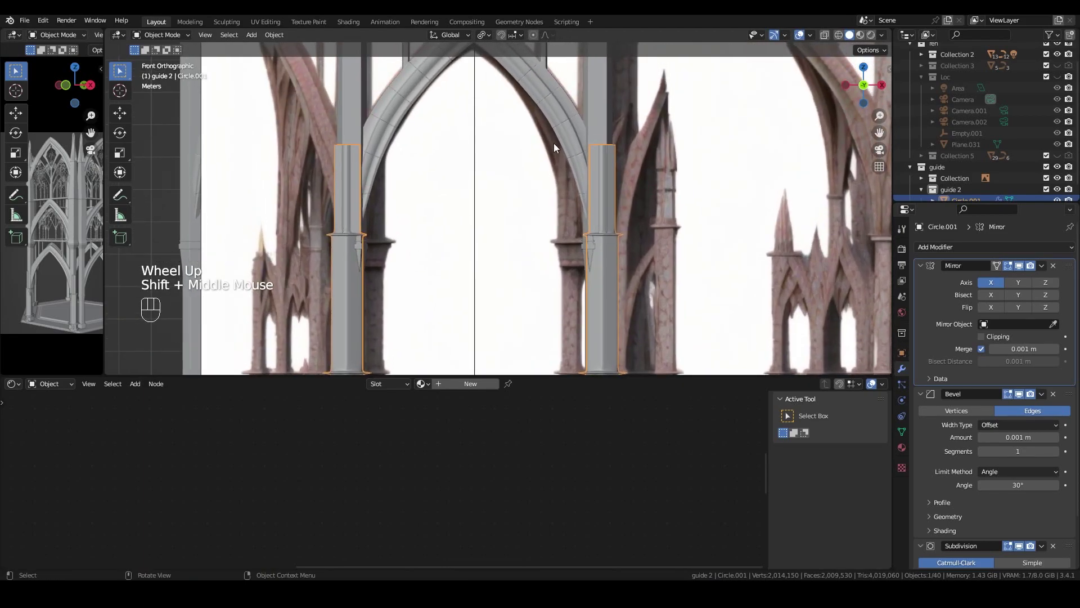
pyautogui.moveTo(554, 140); pyautogui.dragTo(546, 281)
pyautogui.scroll(-3)
pyautogui.scroll(3)
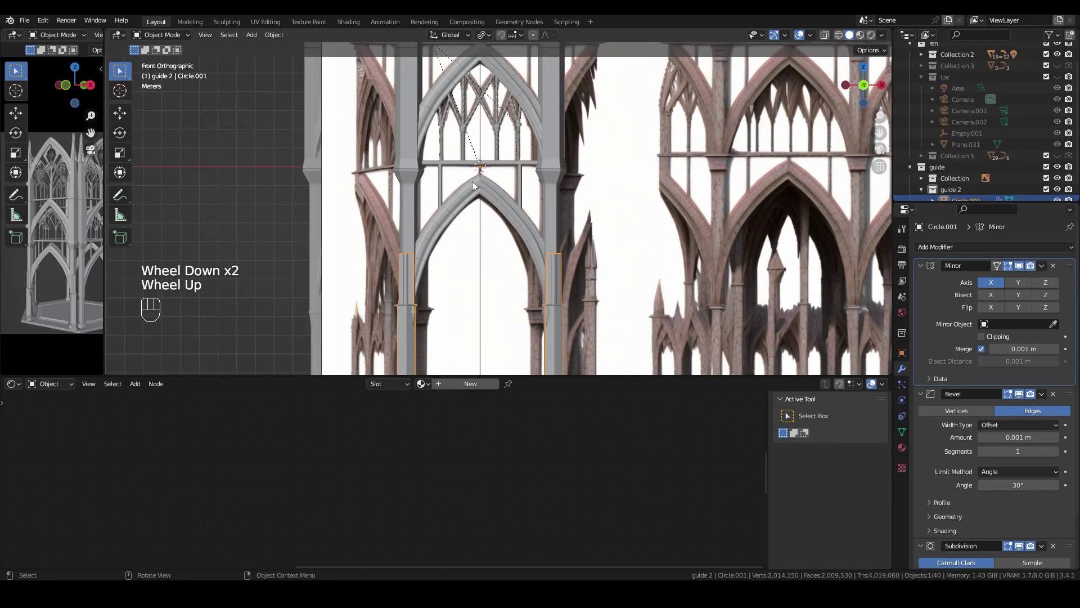
pyautogui.moveTo(514, 240); pyautogui.dragTo(524, 260)
pyautogui.scroll(3)
pyautogui.moveTo(547, 264); pyautogui.dragTo(574, 297)
pyautogui.moveTo(575, 293); pyautogui.dragTo(547, 344)
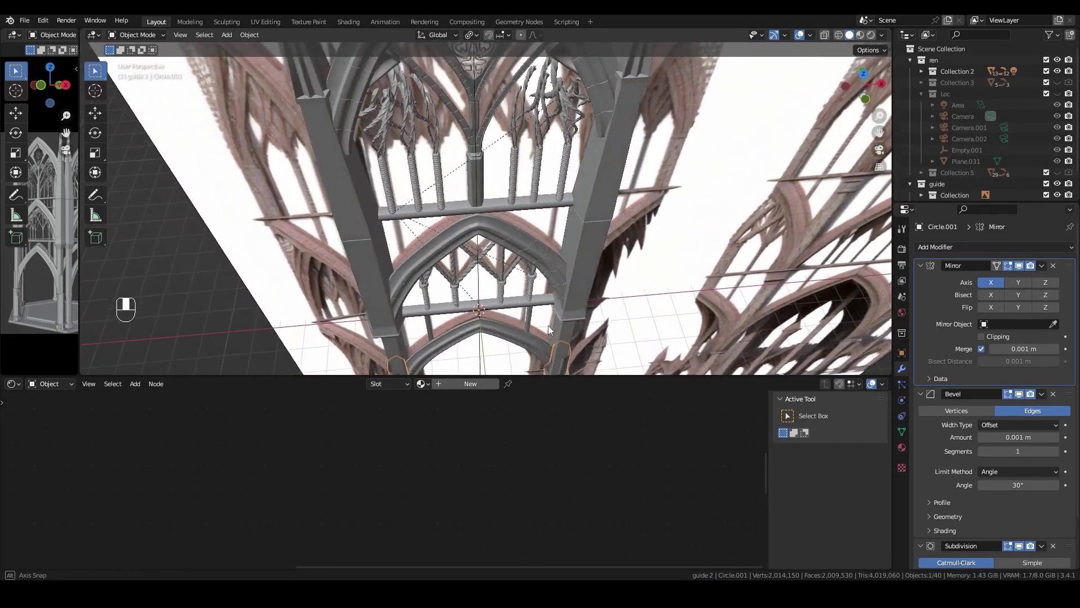
pyautogui.middleClick(535, 261)
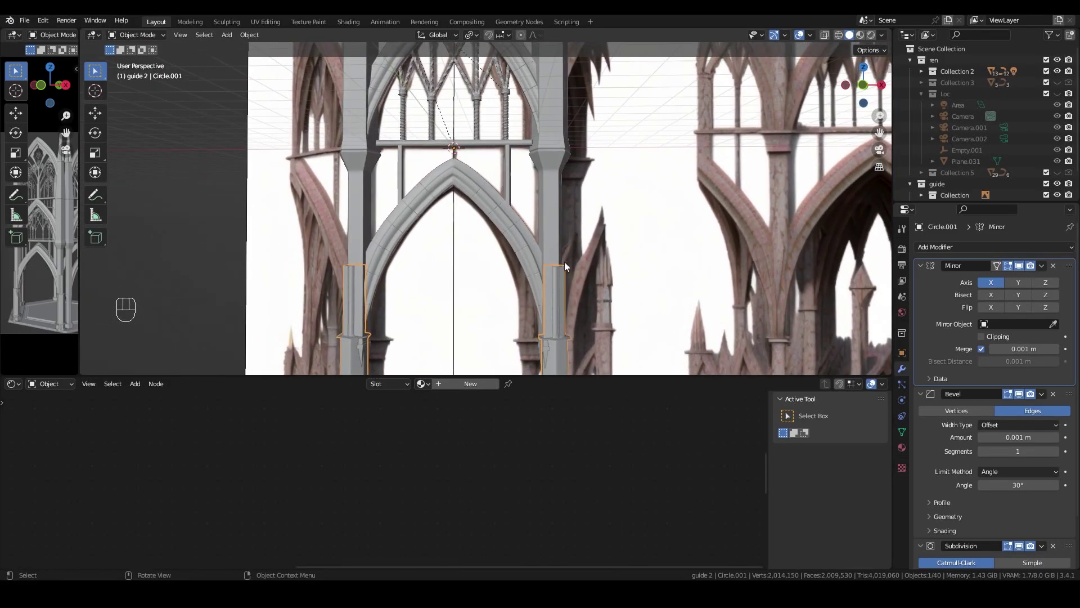
pyautogui.moveTo(542, 218); pyautogui.dragTo(563, 200)
pyautogui.click(1059, 78)
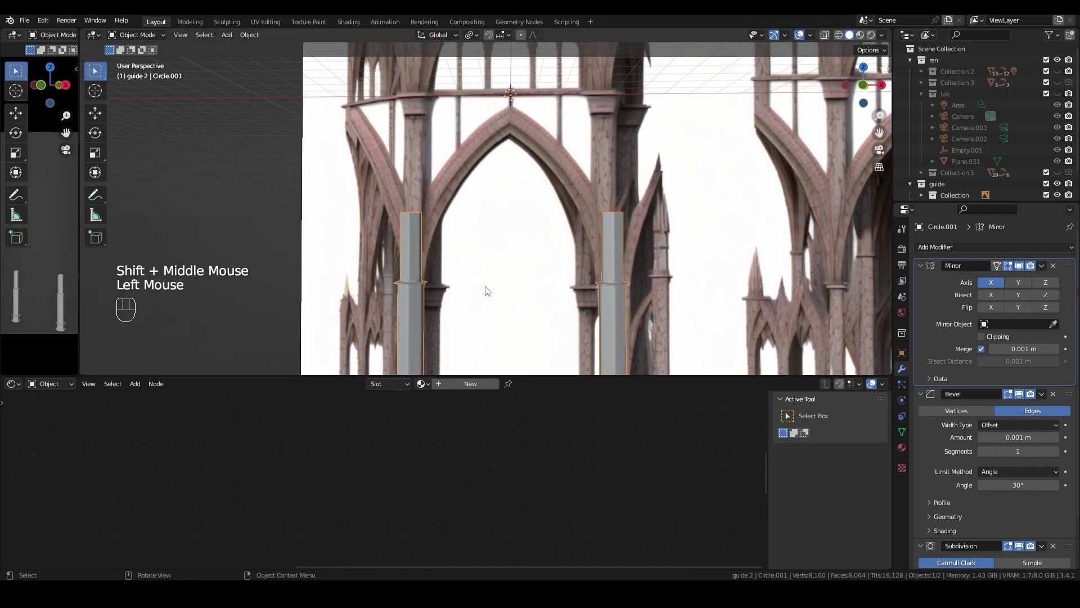
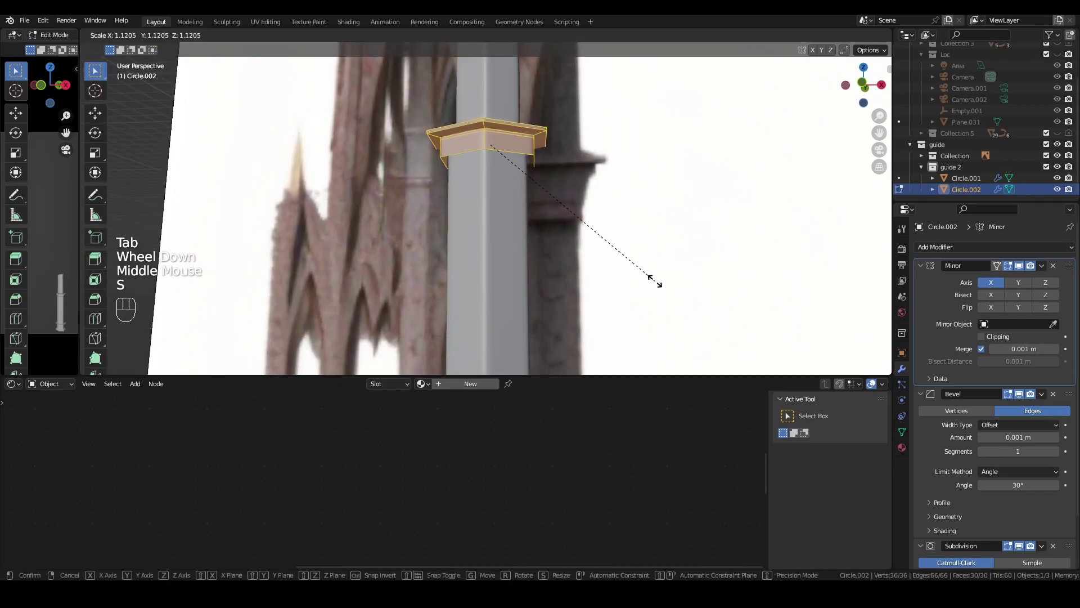
# Confirm the enlarged Circle.002 ring and return to Object Mode.
pyautogui.press('Tab')
pyautogui.press('Tab')
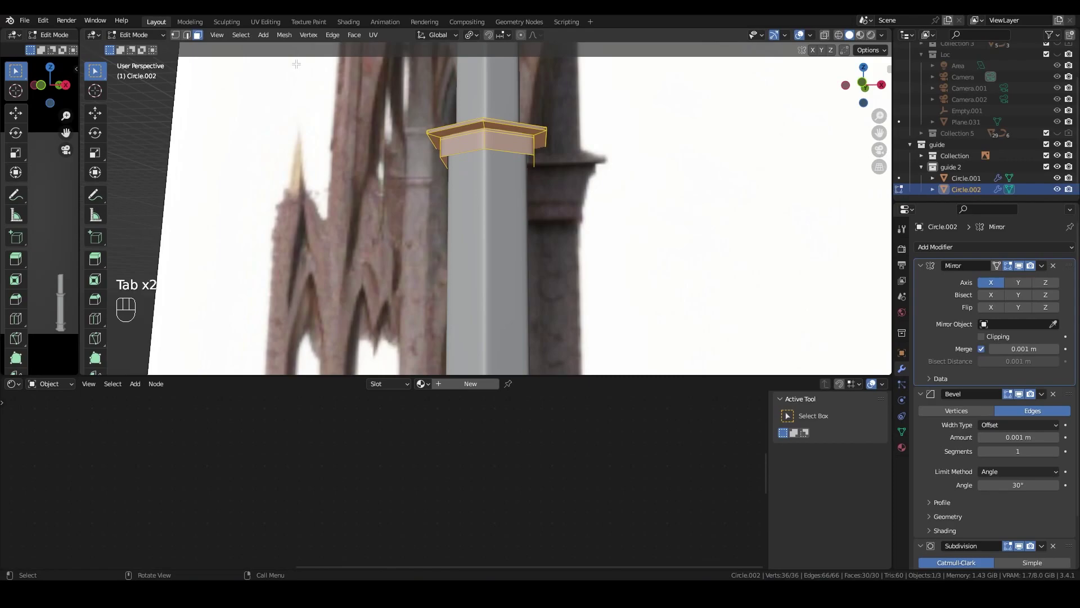
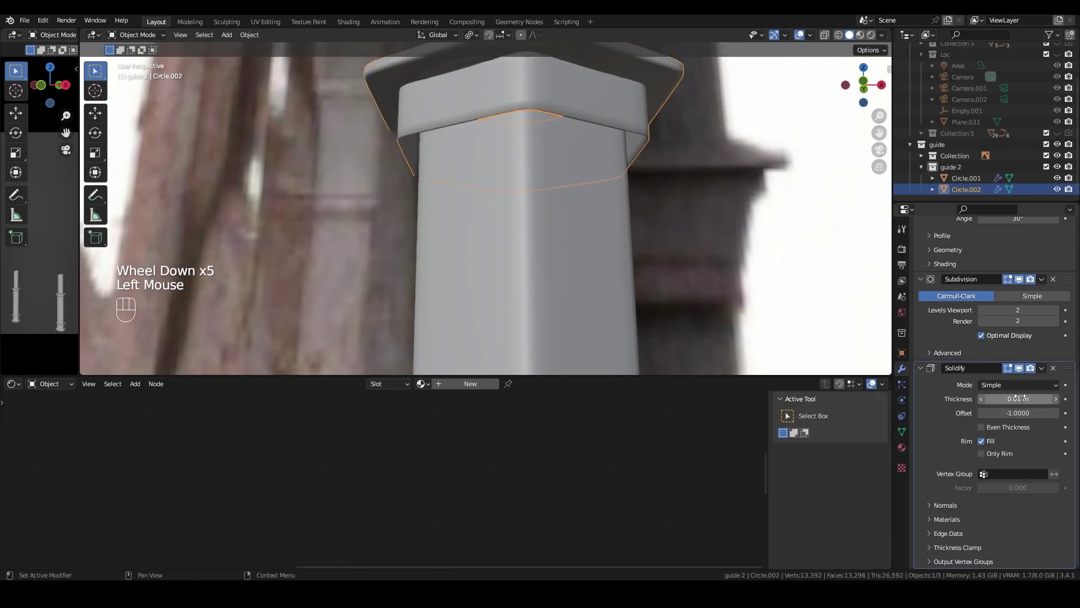
# Move Circle.002's trial Solidify modifier to the top of the stack and delete it.
pyautogui.click(1055, 375)
pyautogui.scroll(-3)
pyautogui.scroll(3)
pyautogui.moveTo(971, 251); pyautogui.dragTo(864, 450)
pyautogui.scroll(-3)
pyautogui.moveTo(1072, 524); pyautogui.dragTo(1051, 261)
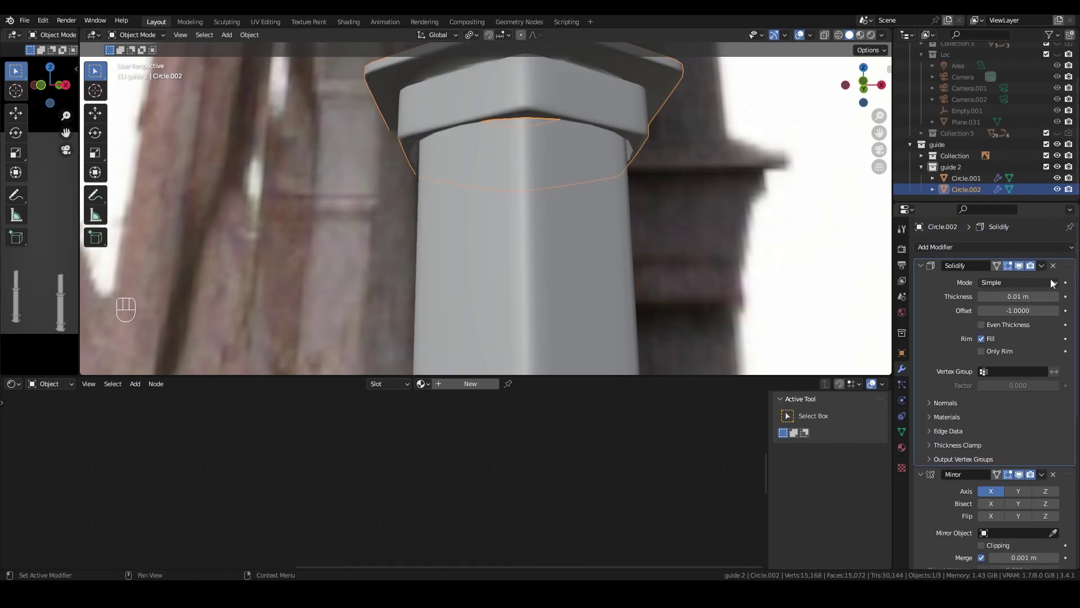
pyautogui.press('Delete')
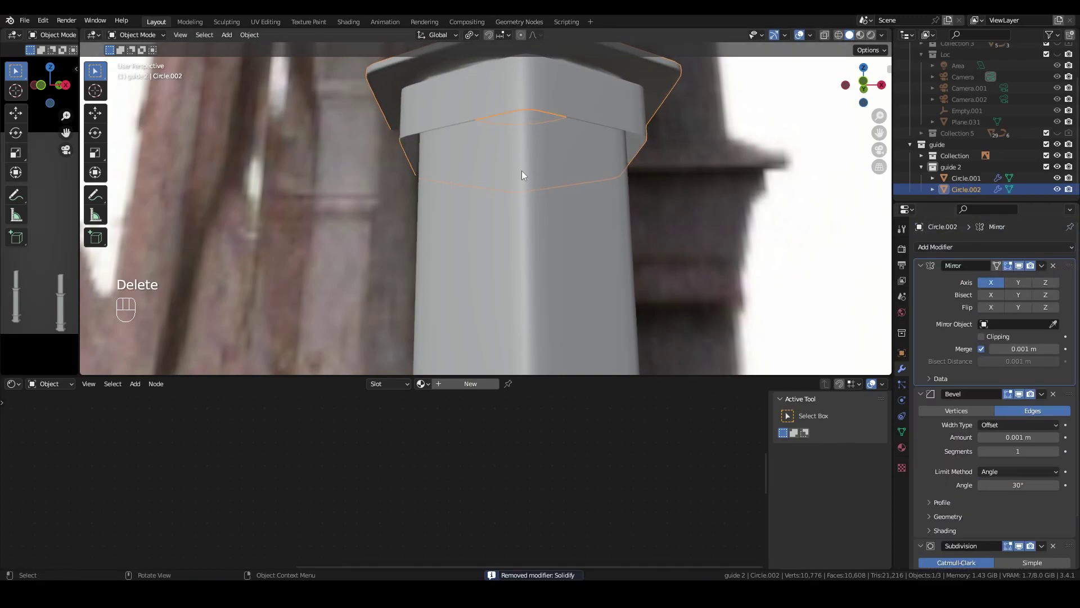
pyautogui.middleClick(531, 182)
# Extrude the bracket's selected rim edges into a new ring in Edit Mode using edge select.
pyautogui.press('shift+`')
pyautogui.press('Tab')
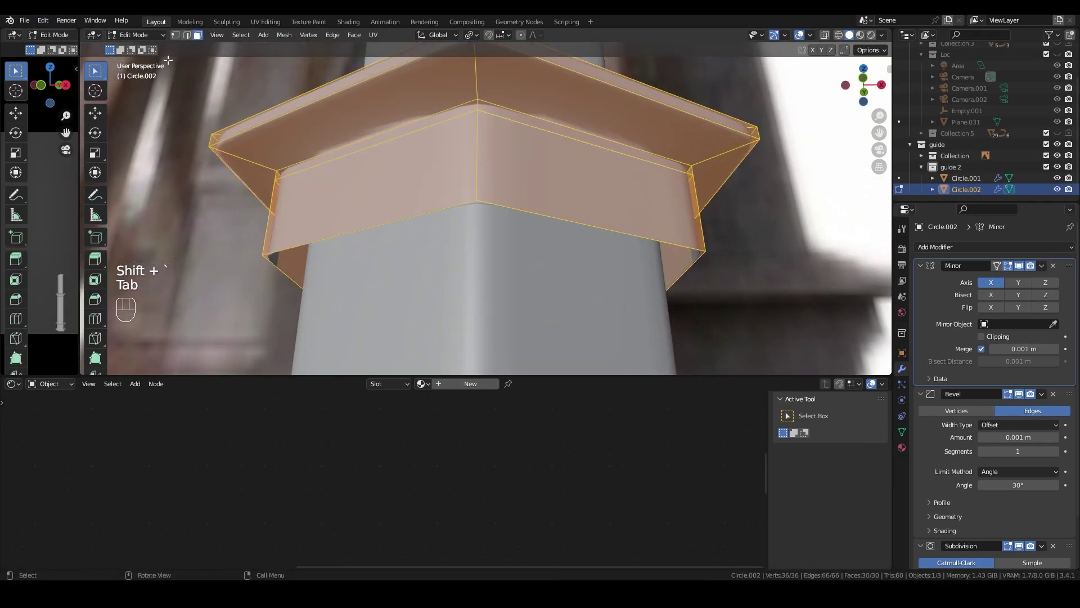
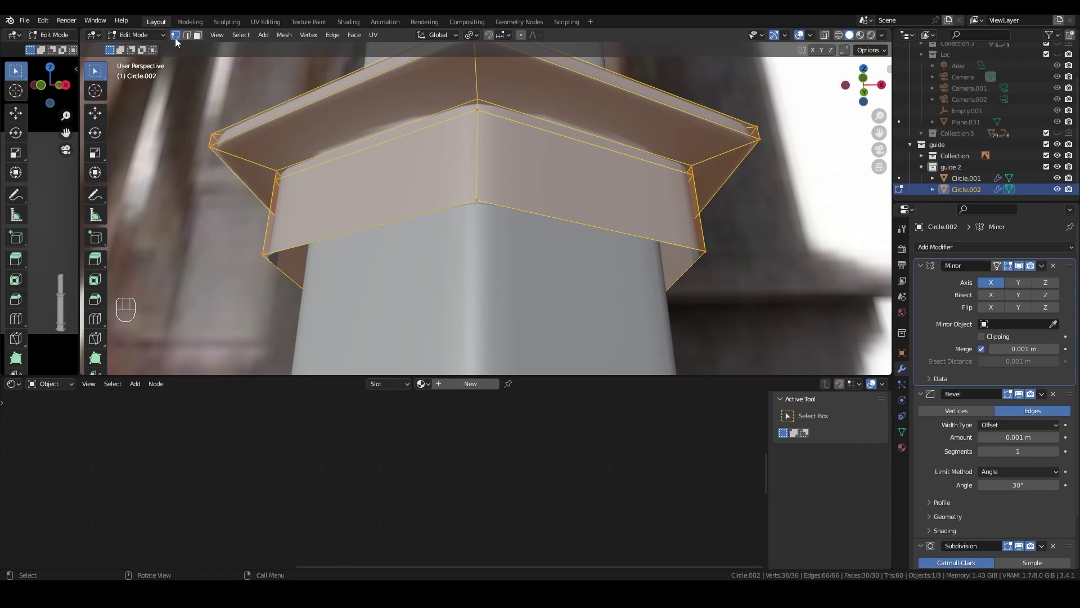
pyautogui.click(176, 41)
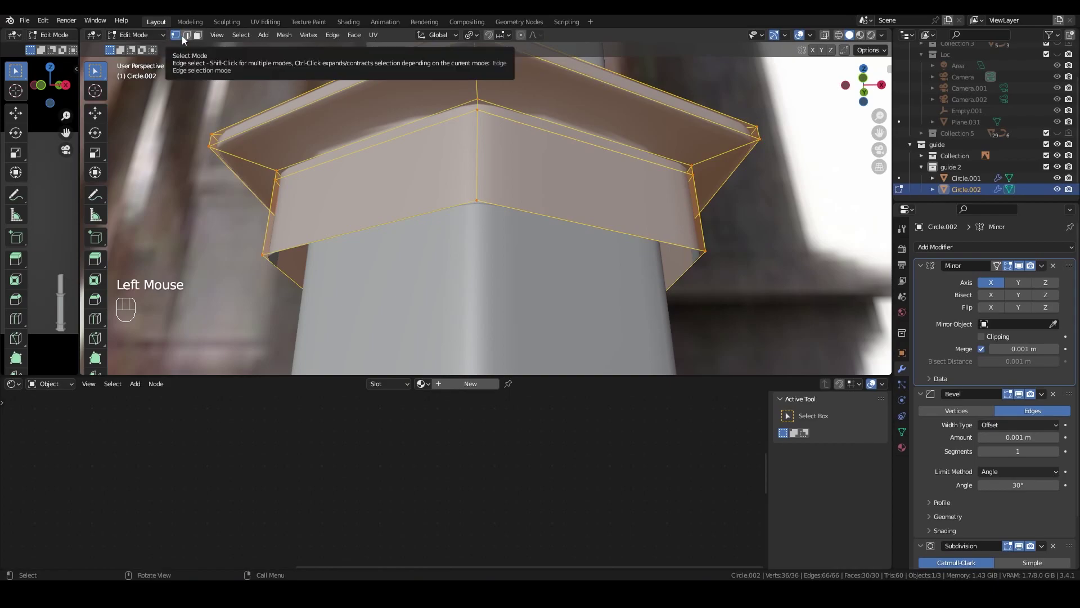
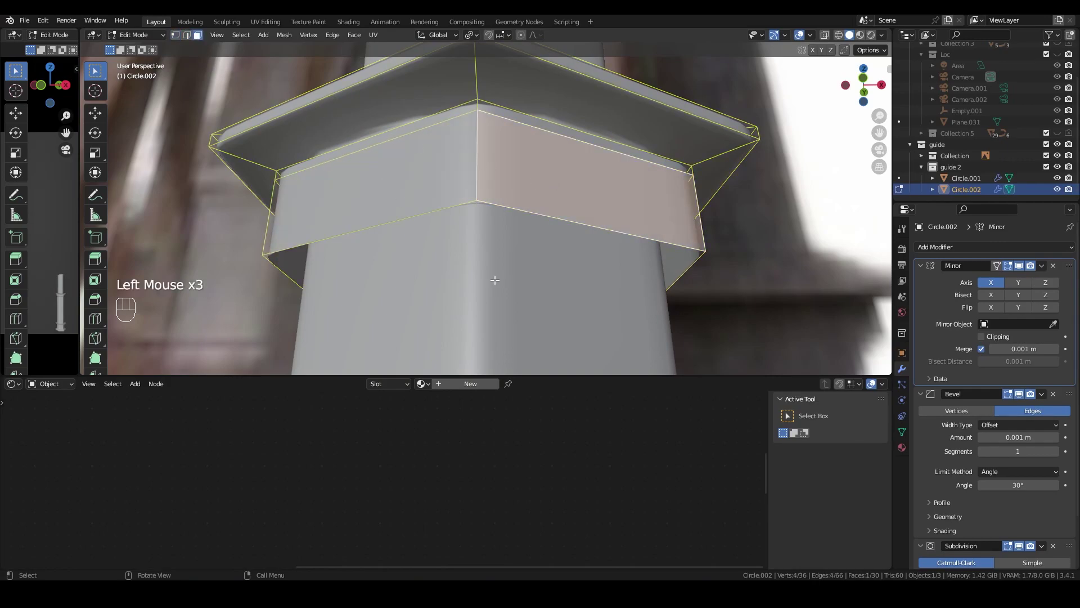
pyautogui.click(636, 446)
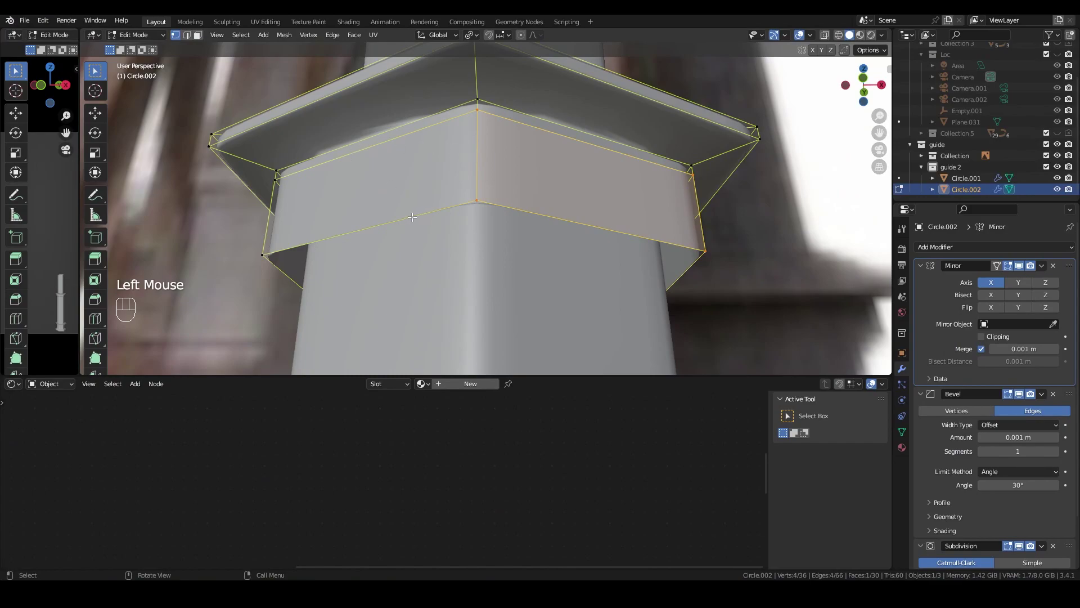
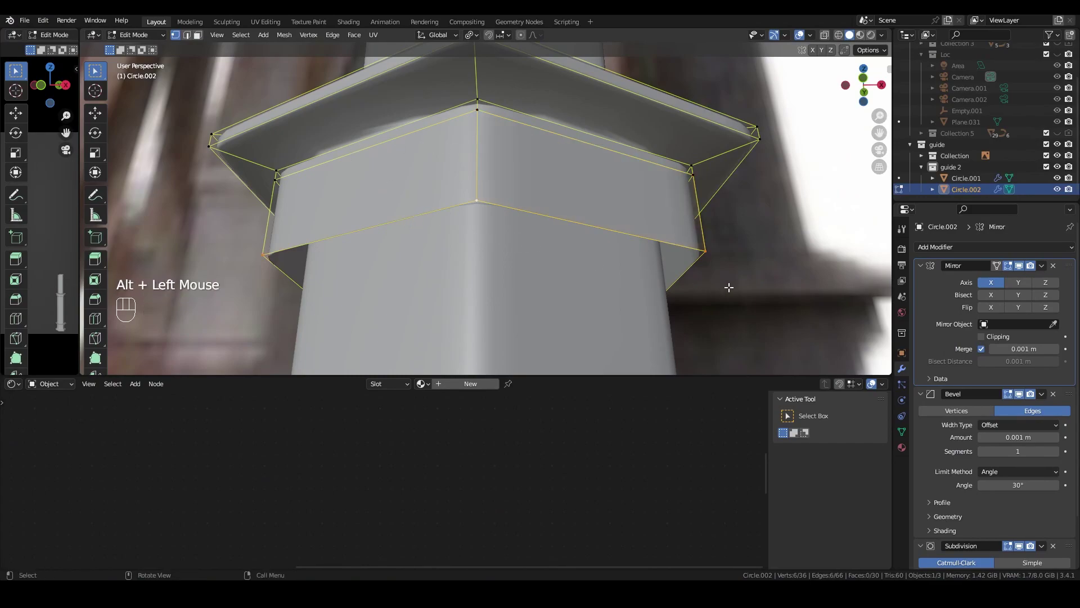
pyautogui.press('e')
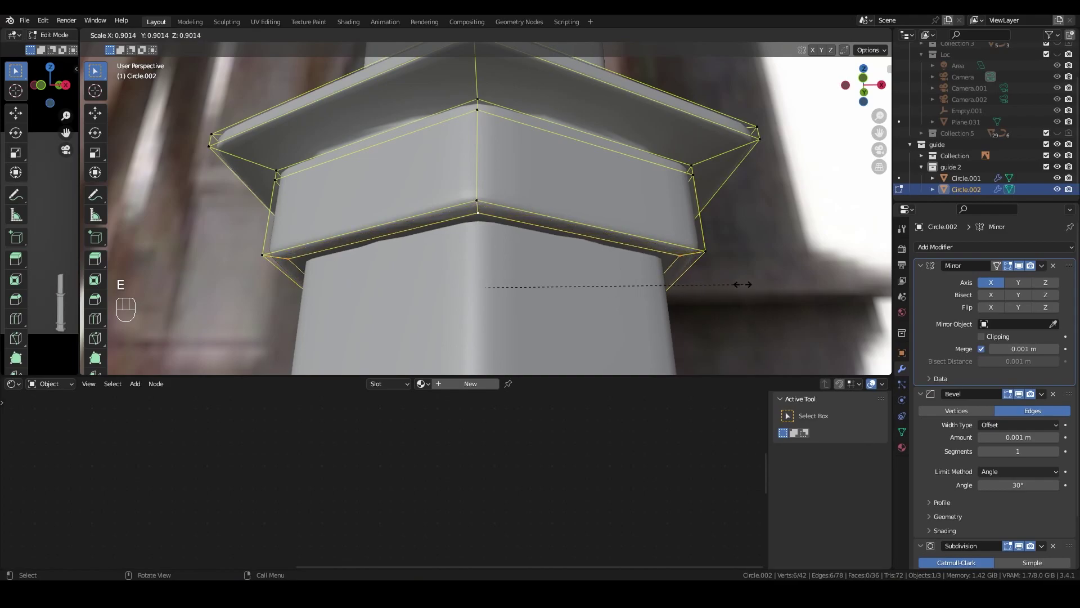
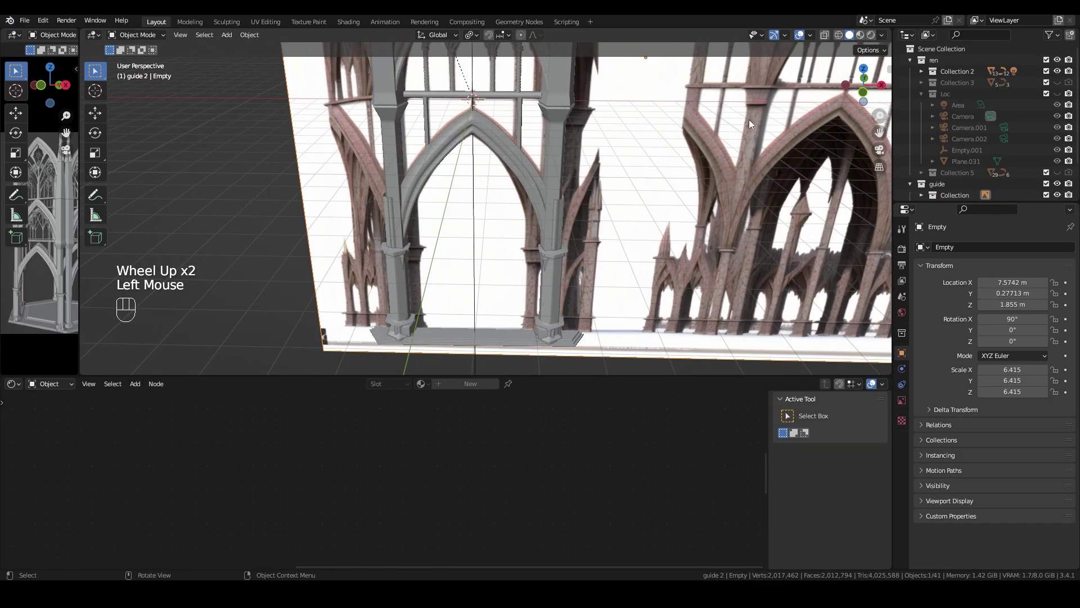
# Make the guide collection active in the Outliner.
pyautogui.scroll(-3)
pyautogui.click(1059, 171)
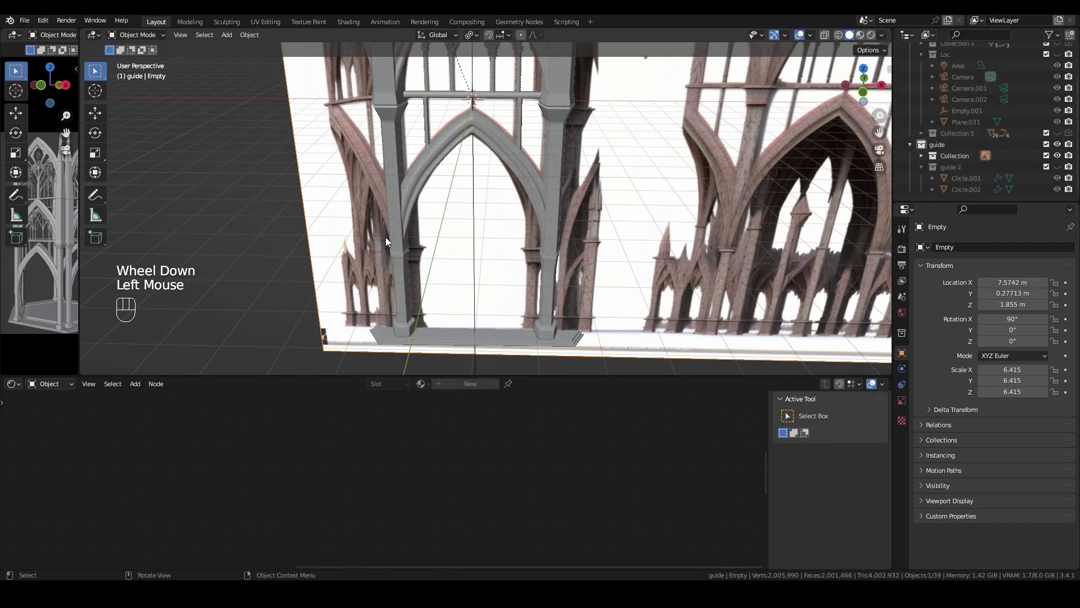
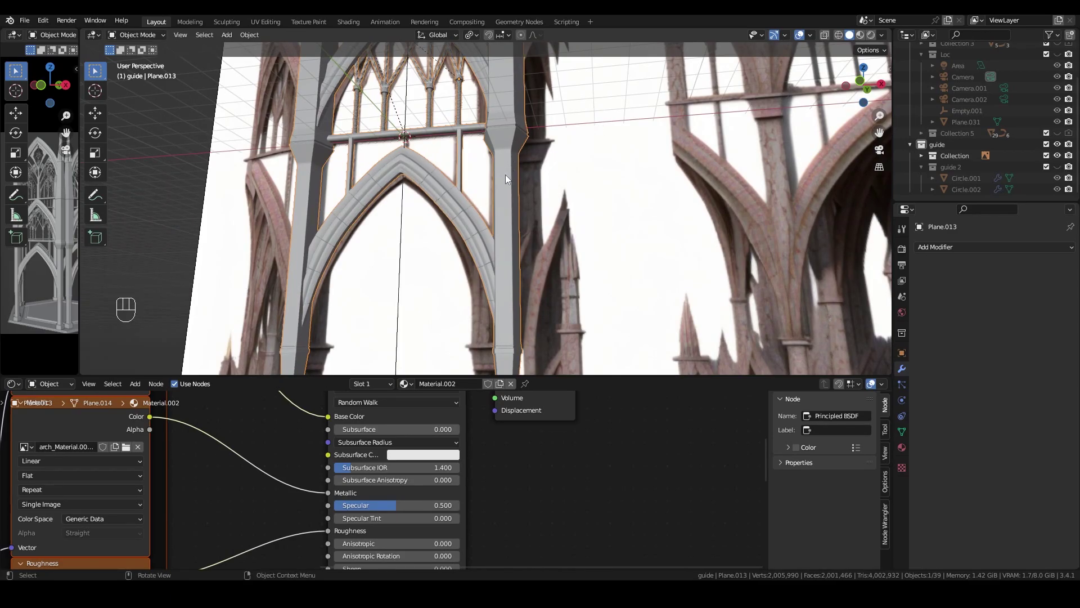
# Orbit to face the pointed arch and select BezierCurve.001 running along its rib.
pyautogui.moveTo(511, 190); pyautogui.dragTo(547, 224)
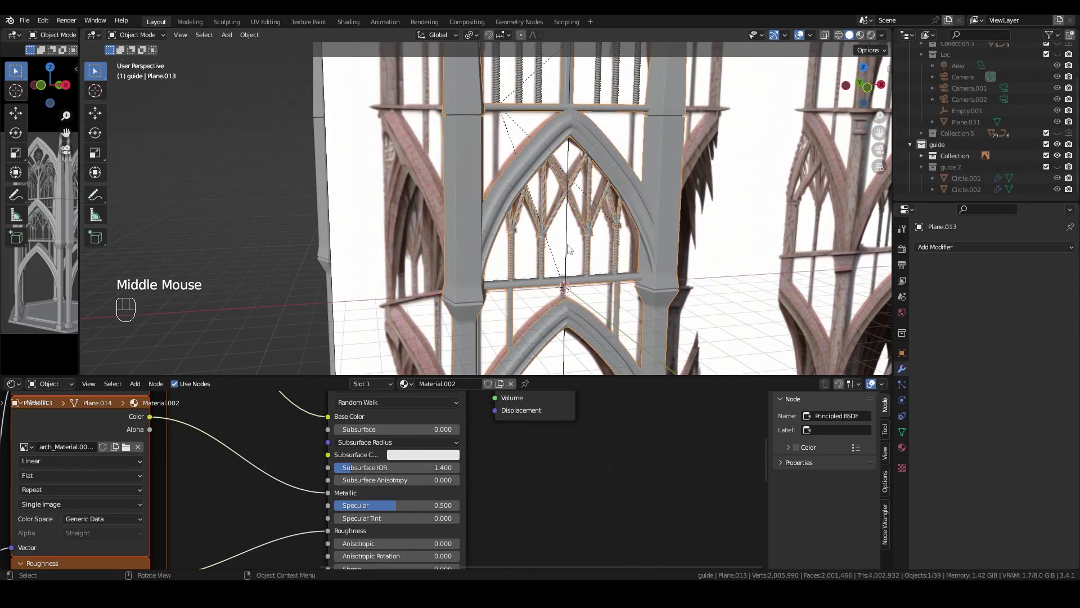
pyautogui.middleClick(596, 269)
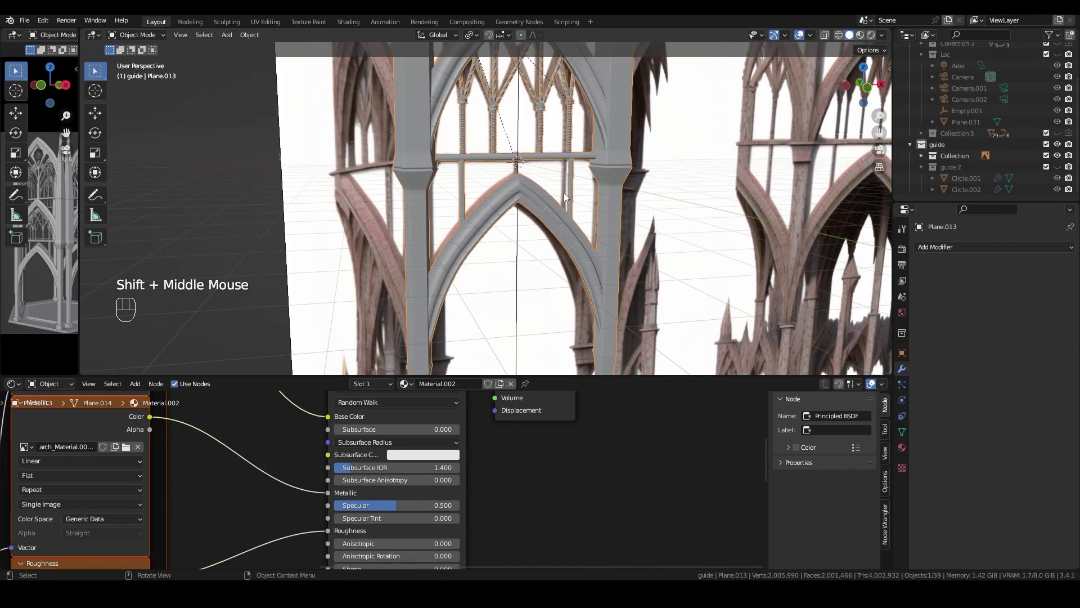
pyautogui.moveTo(559, 226); pyautogui.dragTo(555, 207)
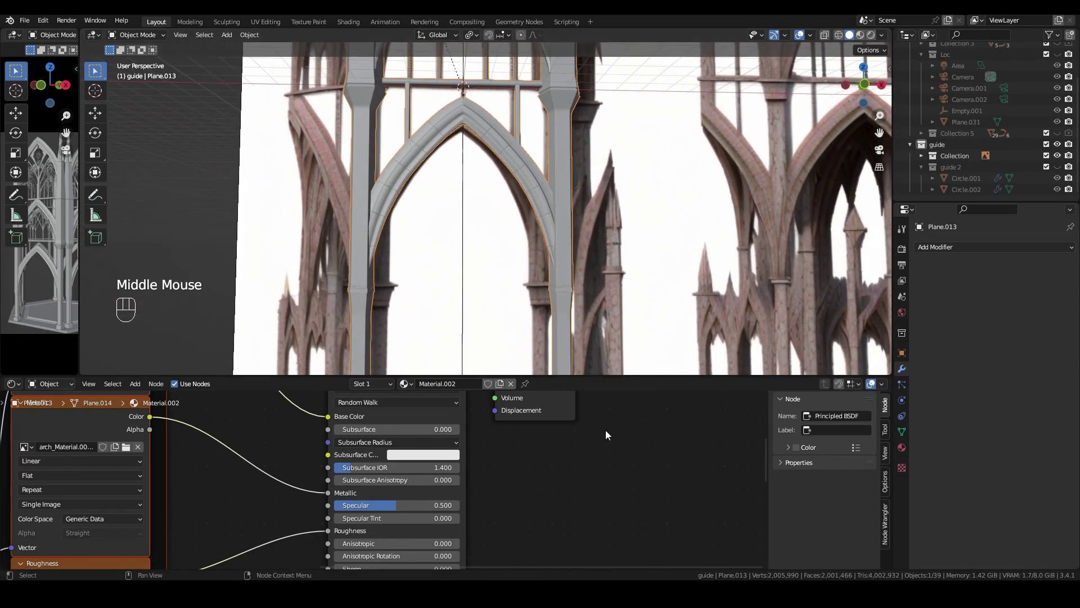
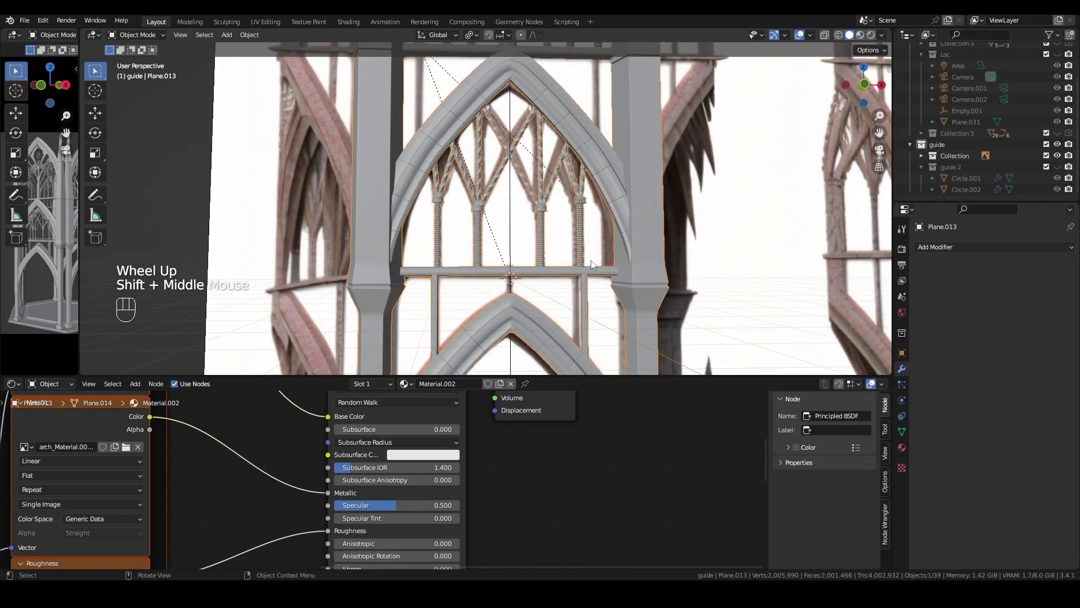
pyautogui.middleClick(572, 213)
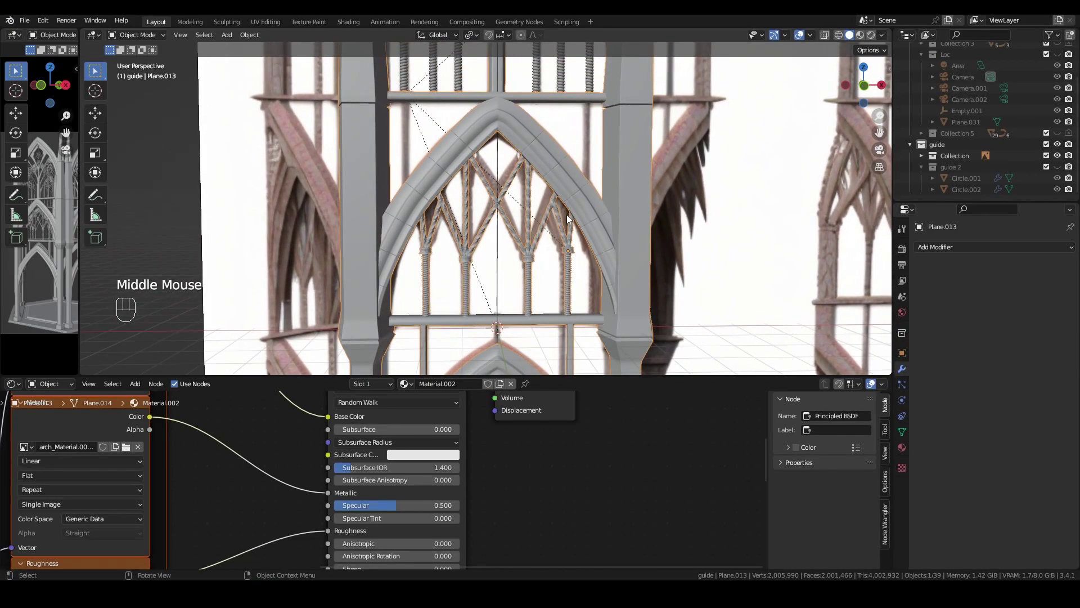
pyautogui.scroll(3)
pyautogui.click(1058, 77)
pyautogui.click(1058, 85)
pyautogui.click(499, 121)
# Leave Edit Mode on BezierCurve.001 back to Object Mode.
pyautogui.press('Tab')
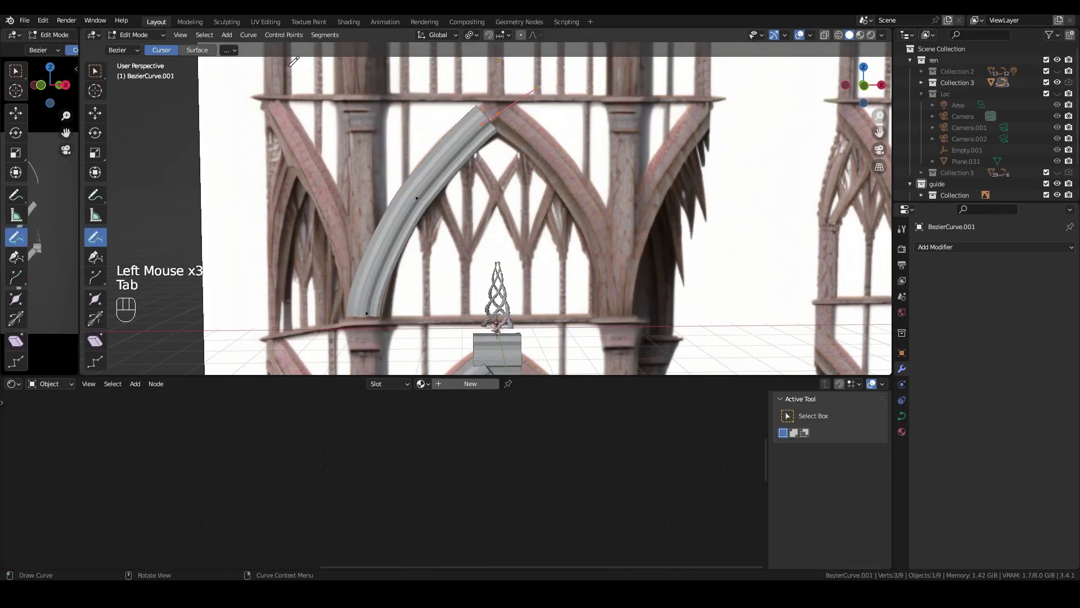
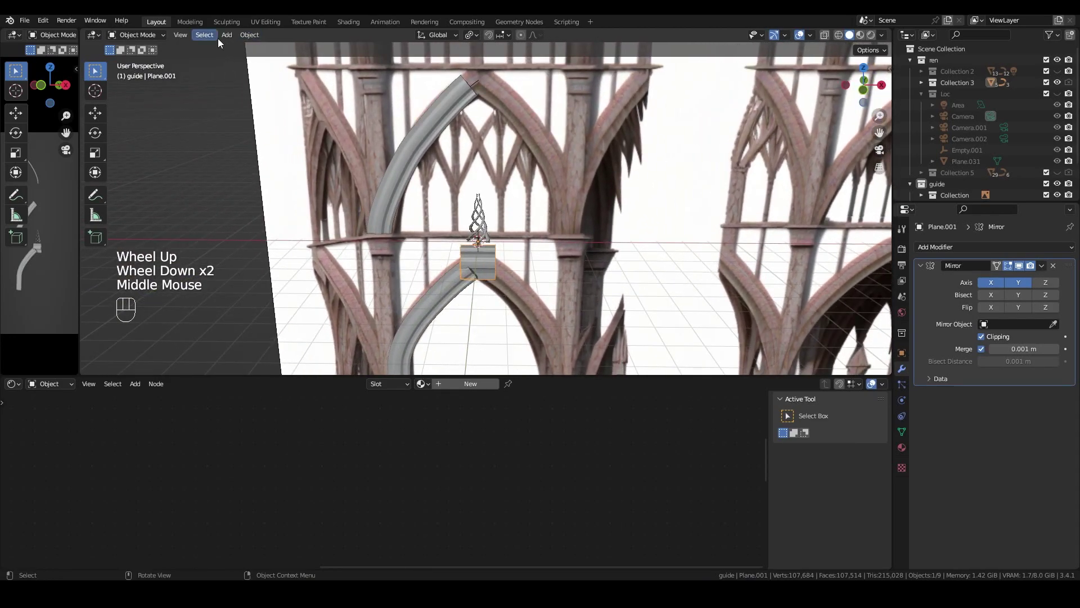
# Add a new cube and scale it thin along Y in Edit Mode.
pyautogui.click(229, 43)
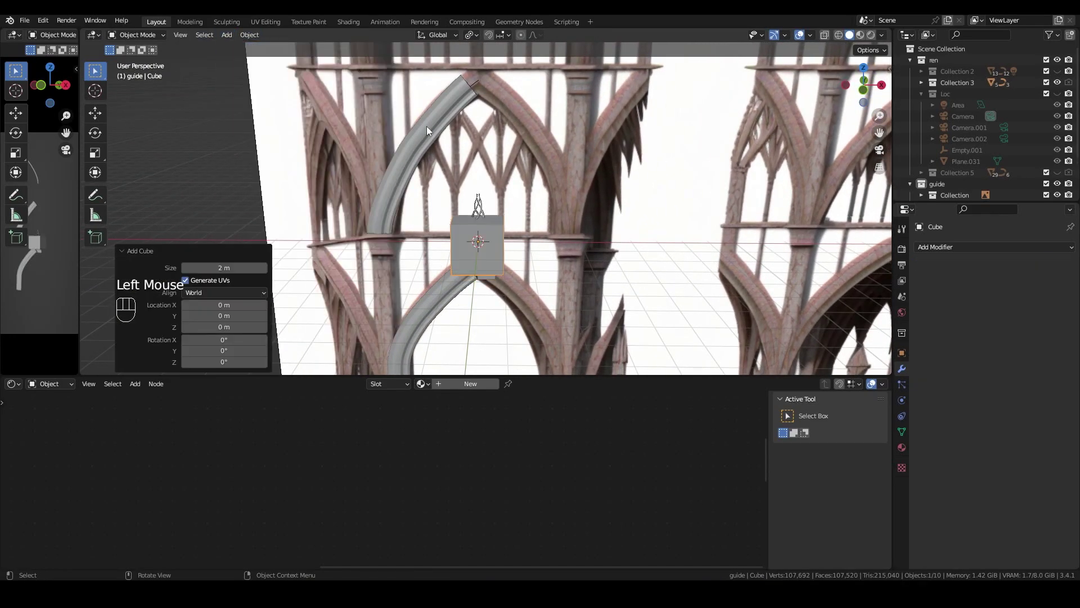
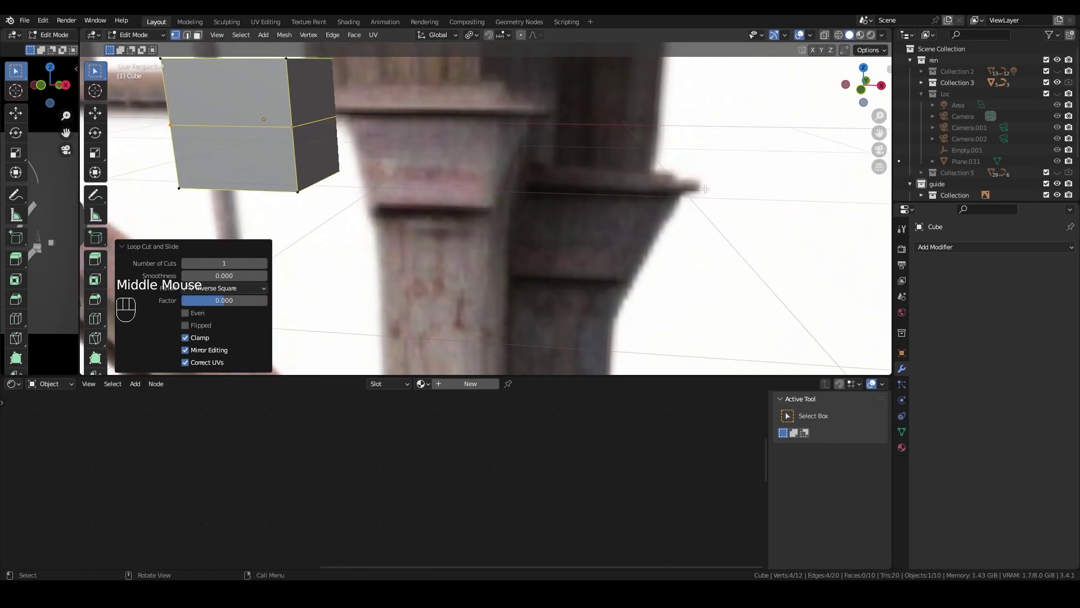
pyautogui.press('s')
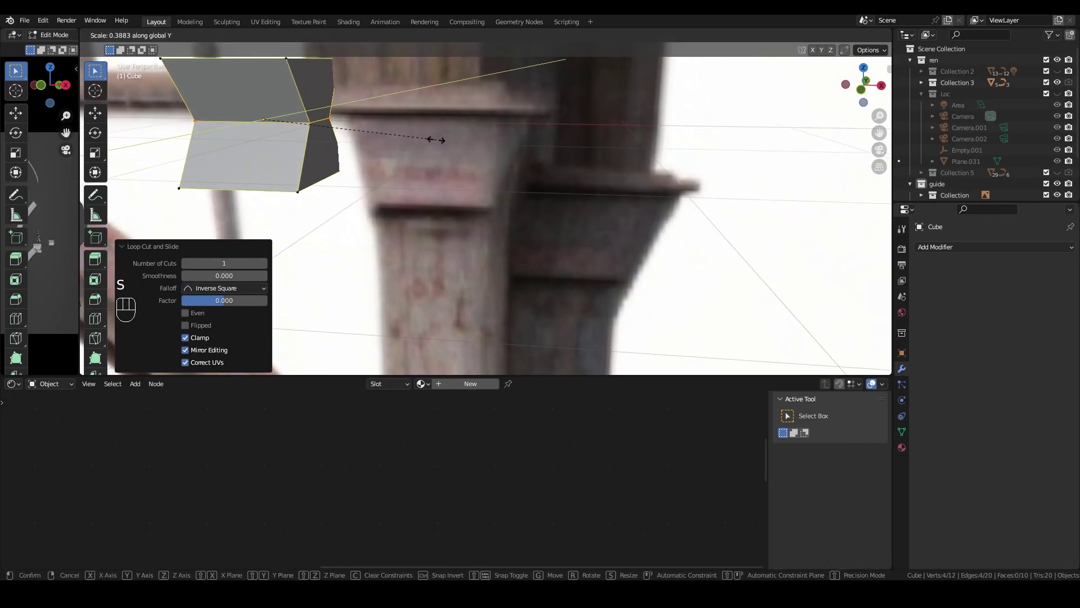
pyautogui.press('Tab')
# Select Plane.006, the existing arrayed rib piece, to inspect its Array and Curve modifiers.
pyautogui.scroll(-3)
pyautogui.moveTo(537, 171); pyautogui.dragTo(554, 173)
pyautogui.scroll(-3)
pyautogui.press('g')
pyautogui.scroll(-3)
pyautogui.moveTo(472, 139); pyautogui.dragTo(473, 158)
pyautogui.click(452, 134)
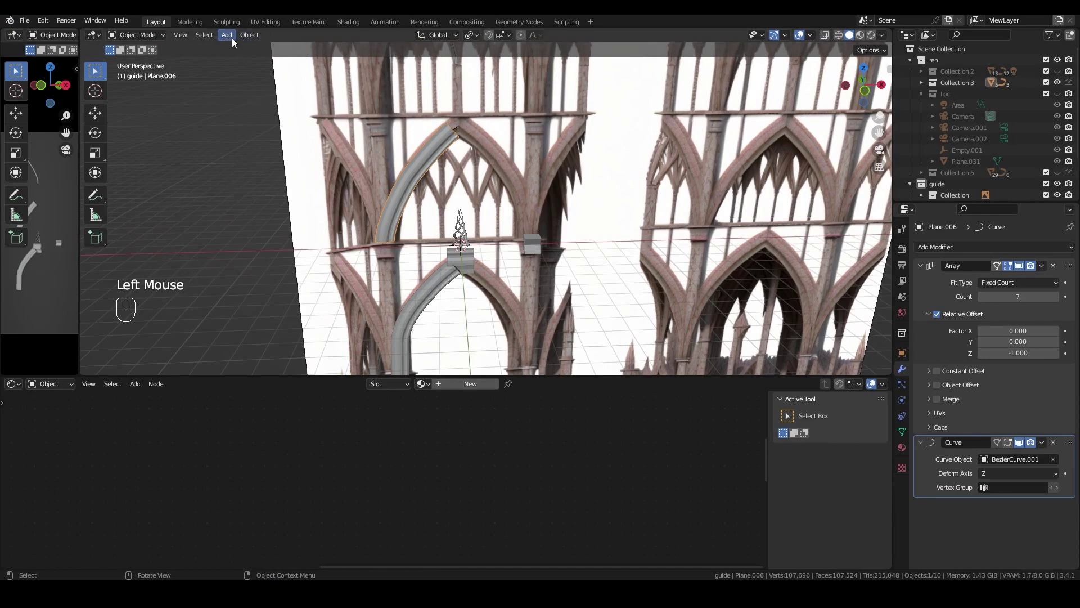
# Add BezierCurve.013 in front view and move its control points onto the arch rib.
pyautogui.click(234, 43)
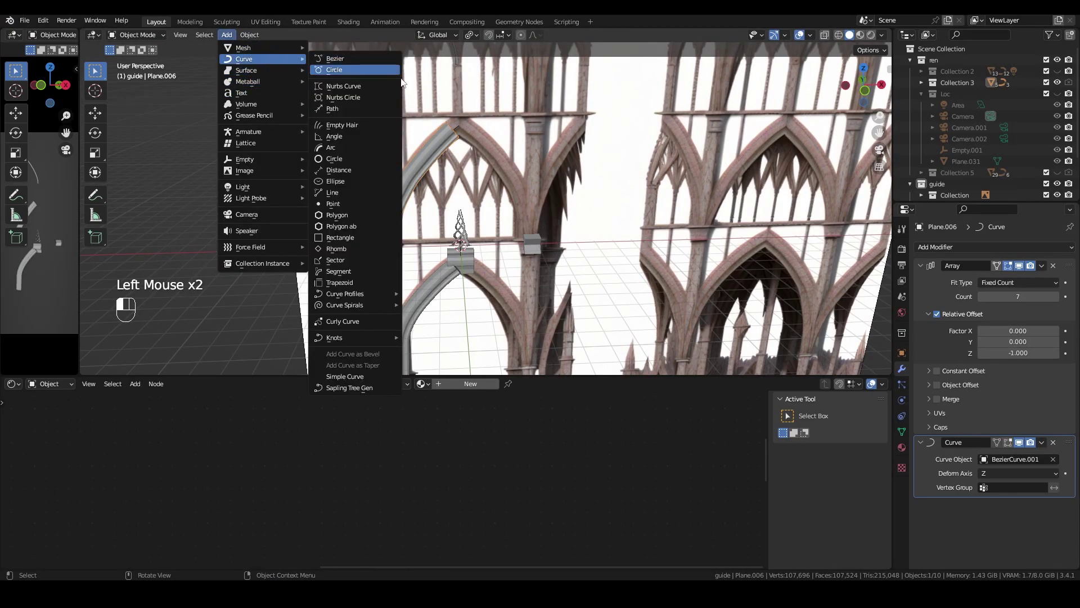
pyautogui.scroll(-3)
pyautogui.press('KP_1')
pyautogui.scroll(3)
pyautogui.moveTo(536, 126); pyautogui.dragTo(579, 301)
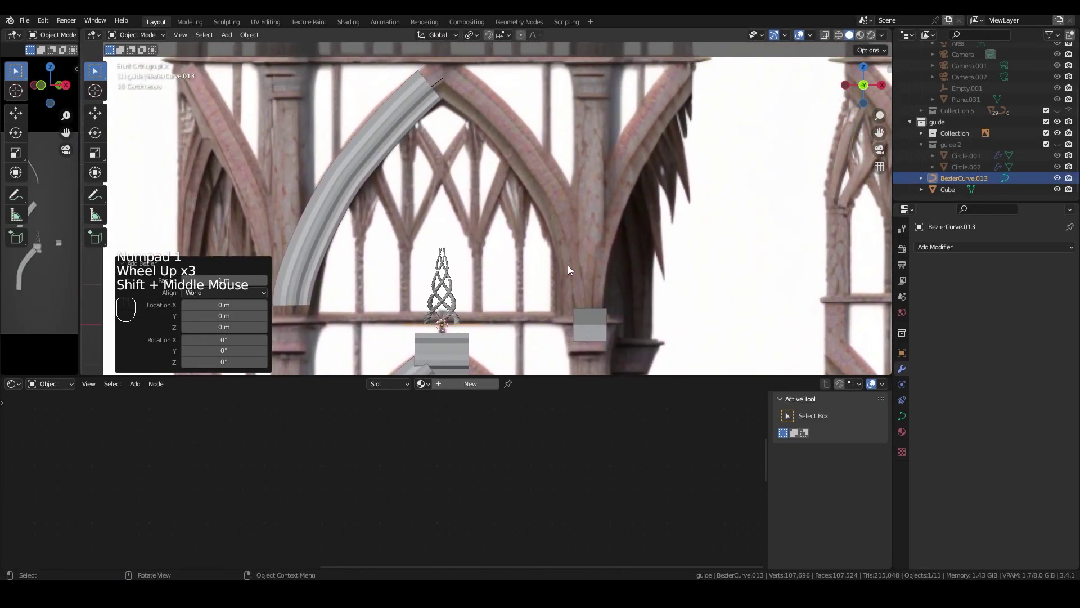
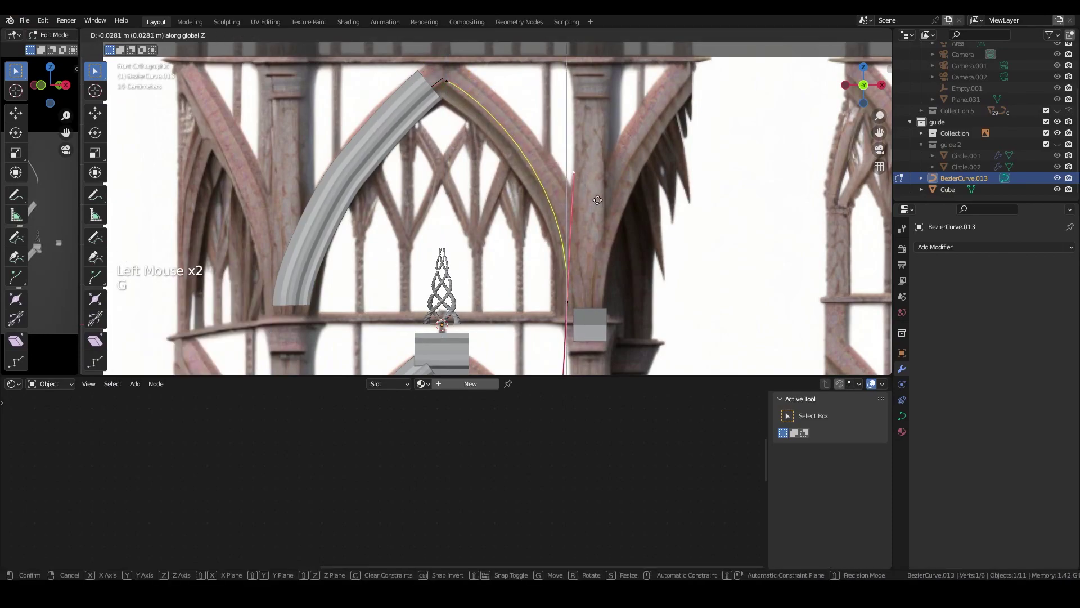
pyautogui.press('g')
pyautogui.press('Tab')
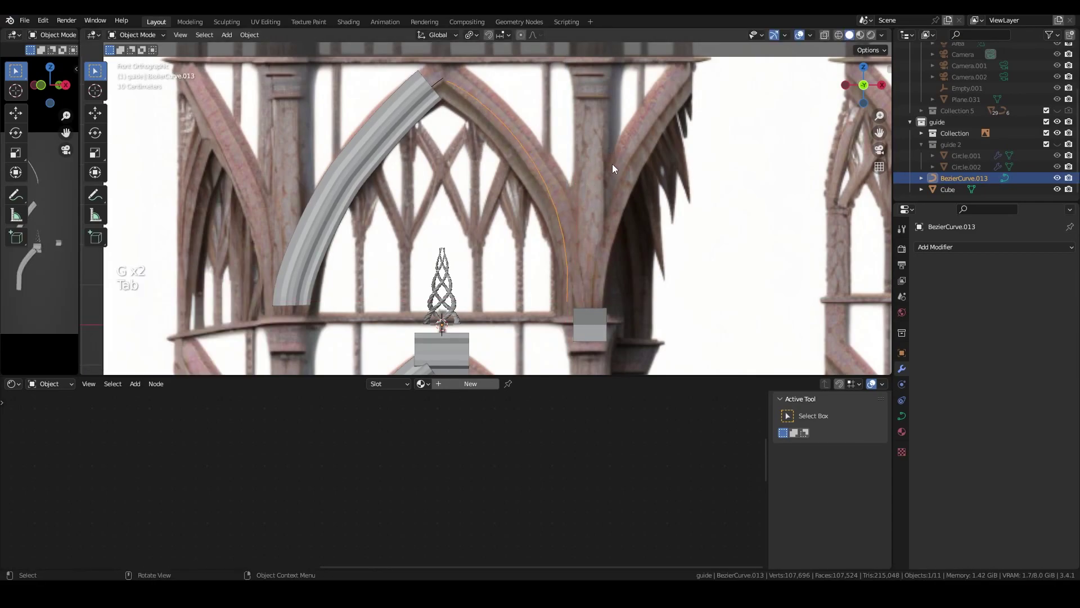
# Select the flattened Cube in Object Mode.
pyautogui.middleClick(596, 190)
pyautogui.scroll(-3)
pyautogui.scroll(-3)
pyautogui.scroll(3)
pyautogui.click(560, 323)
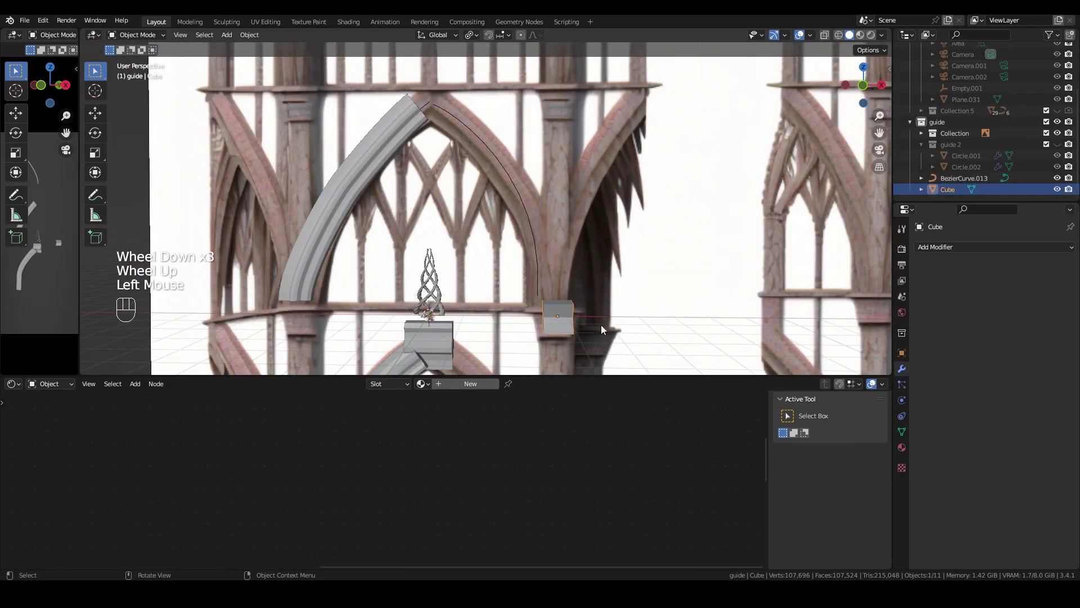
# Give Cube a Curve modifier following BezierCurve.013 along X, orbiting to check the fit.
pyautogui.middleClick(593, 318)
pyautogui.scroll(3)
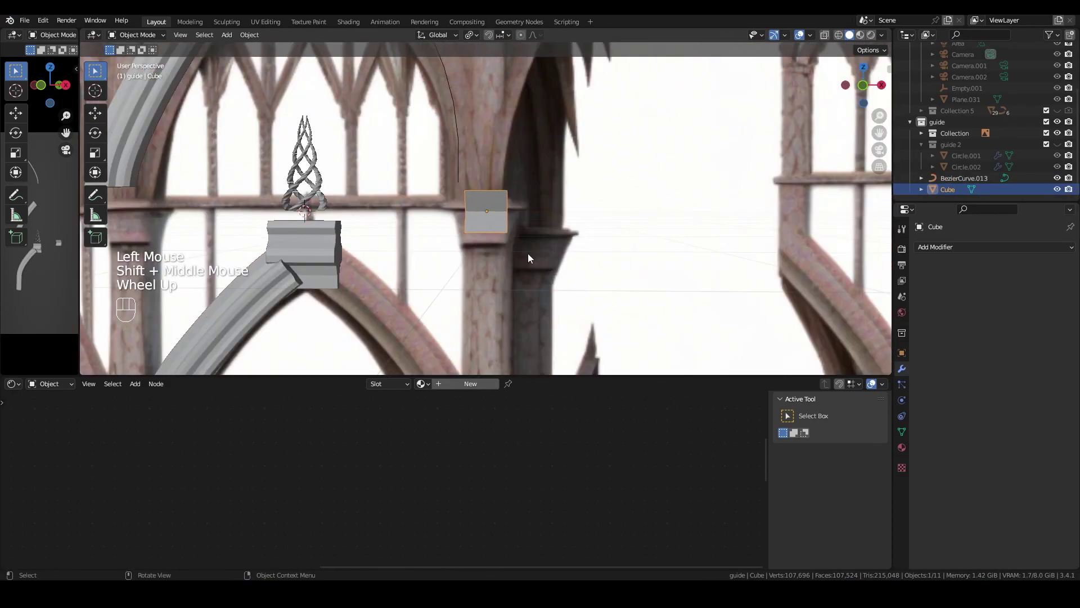
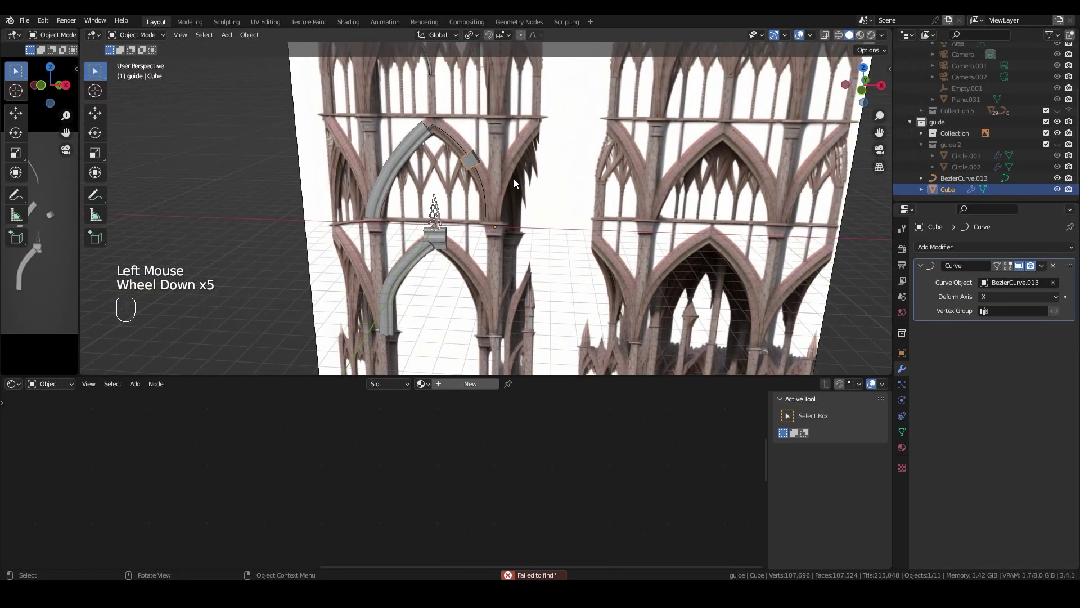
pyautogui.moveTo(515, 193); pyautogui.dragTo(576, 247)
pyautogui.scroll(3)
pyautogui.moveTo(550, 246); pyautogui.dragTo(501, 146)
pyautogui.moveTo(502, 160); pyautogui.dragTo(555, 260)
pyautogui.scroll(3)
pyautogui.middleClick(601, 262)
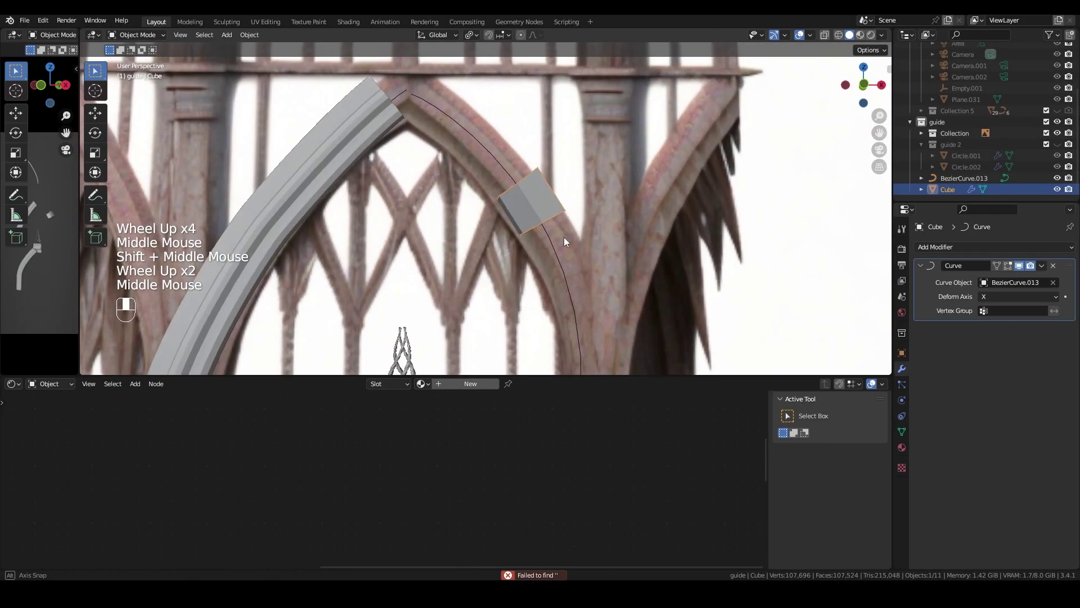
pyautogui.middleClick(523, 243)
pyautogui.middleClick(511, 244)
# Slide the bent cube along X and down along Z onto the rib.
pyautogui.scroll(-3)
pyautogui.press('g')
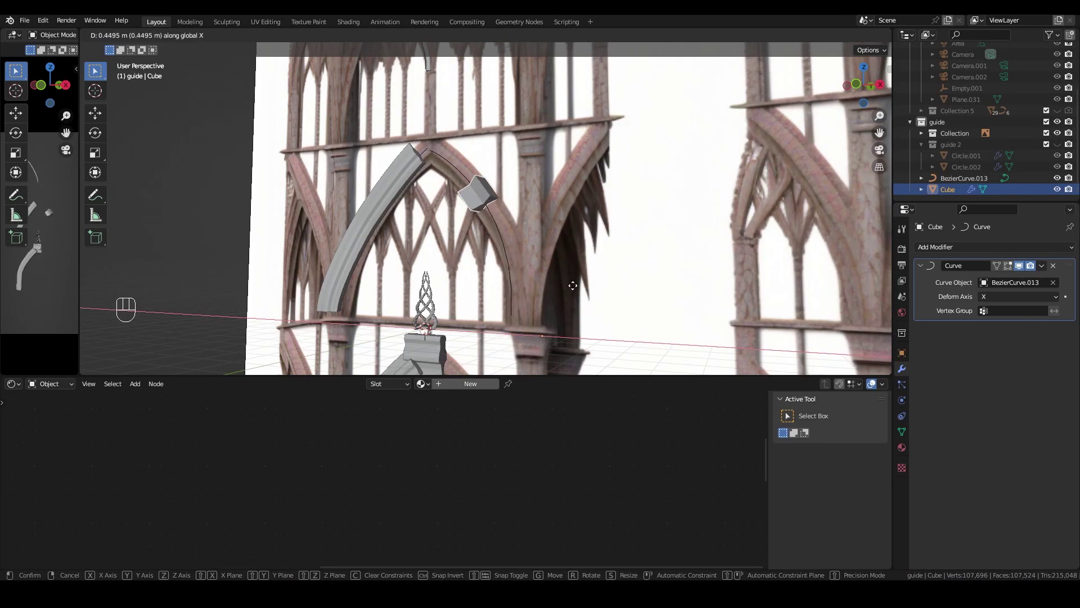
pyautogui.press('g')
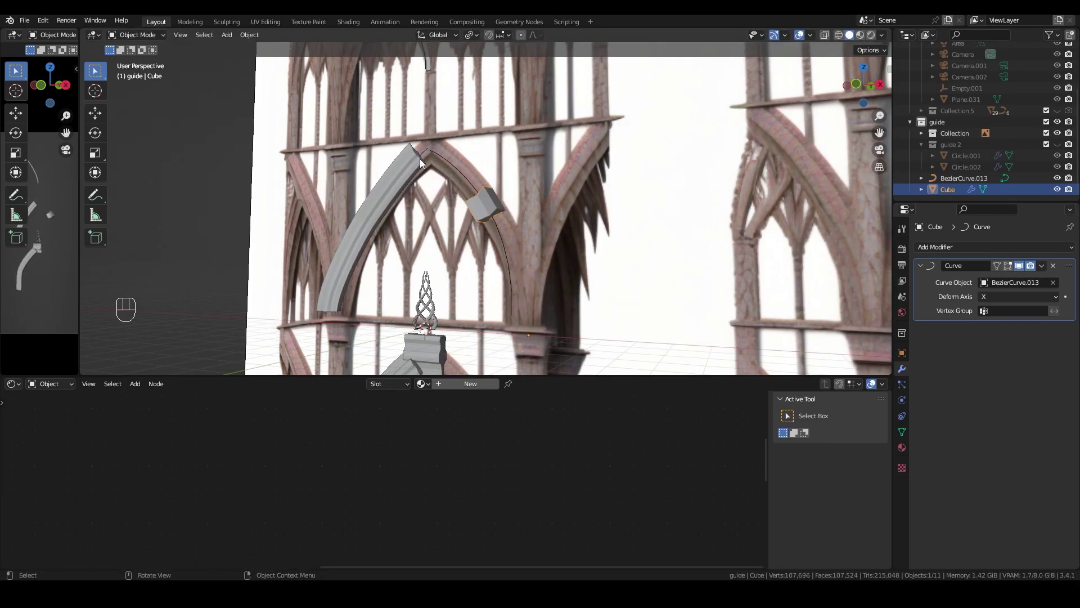
pyautogui.press('g')
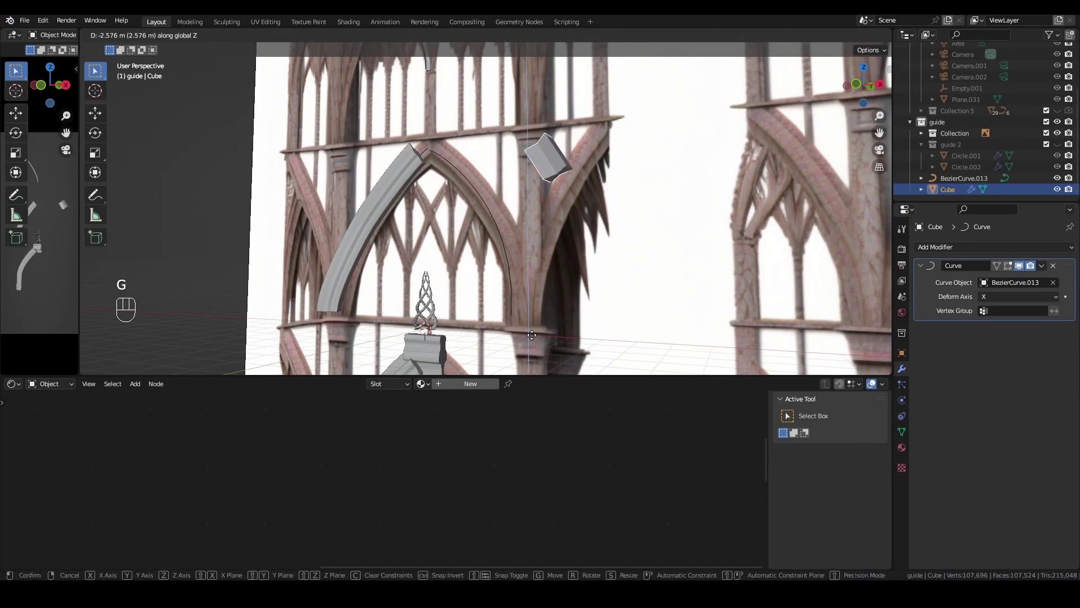
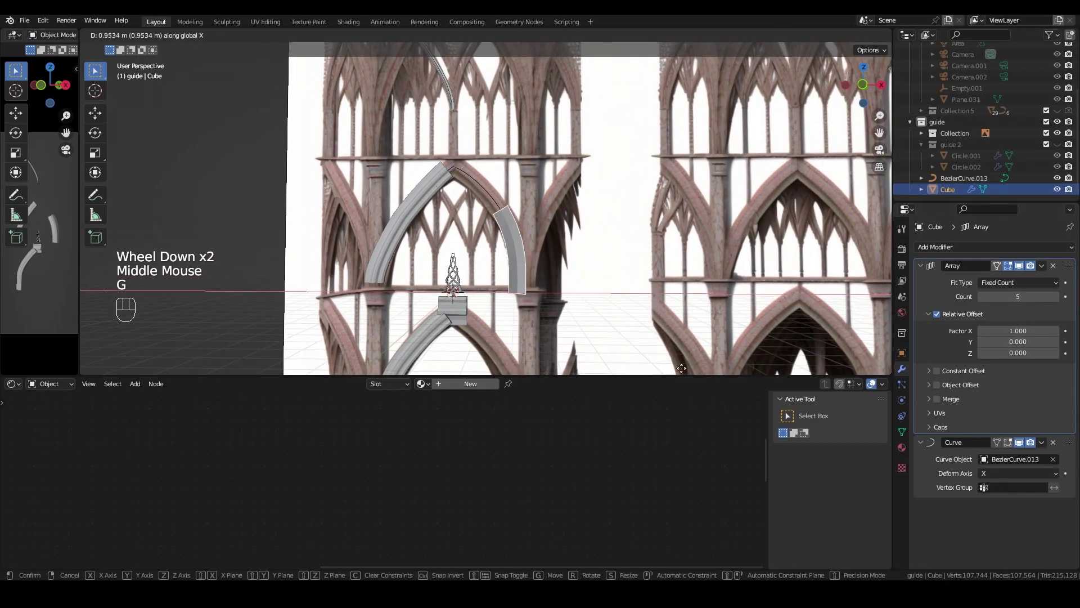
# Change Cube's Array count and slide the chain along X over the rib.
pyautogui.doubleClick(1024, 308)
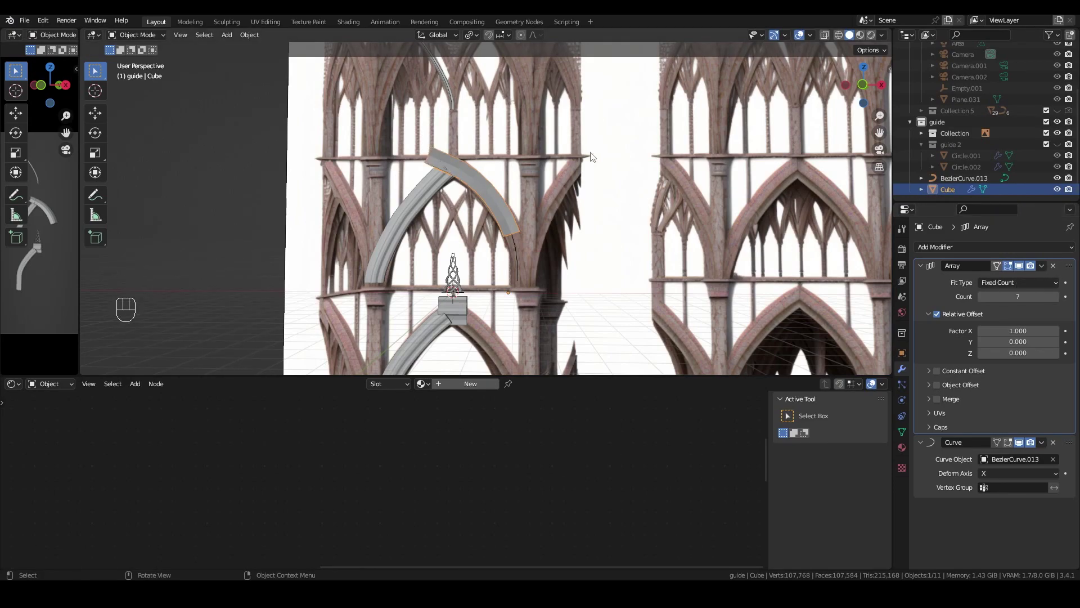
pyautogui.press('g')
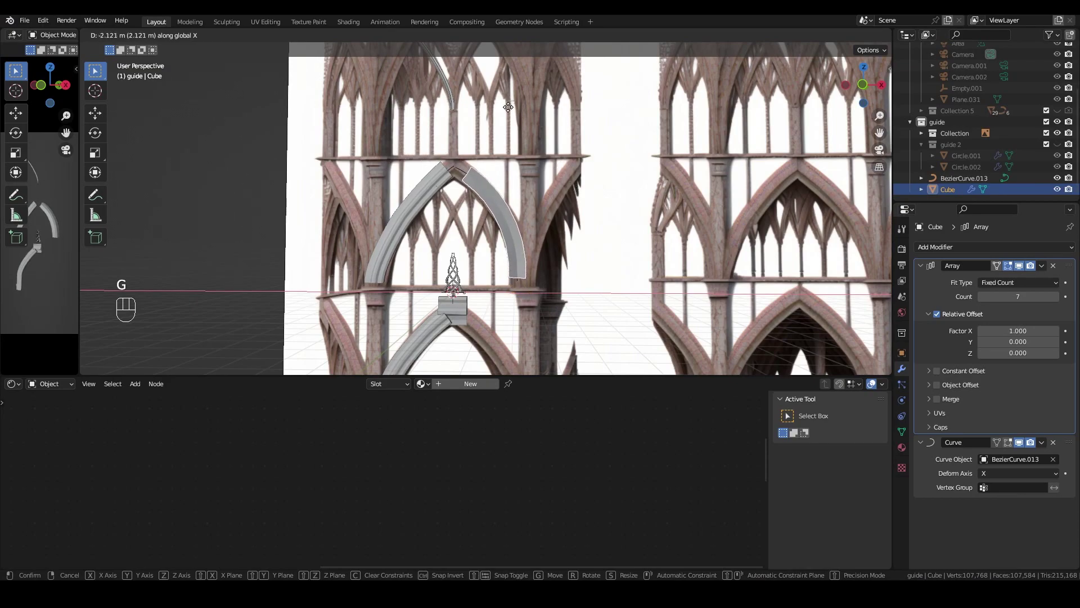
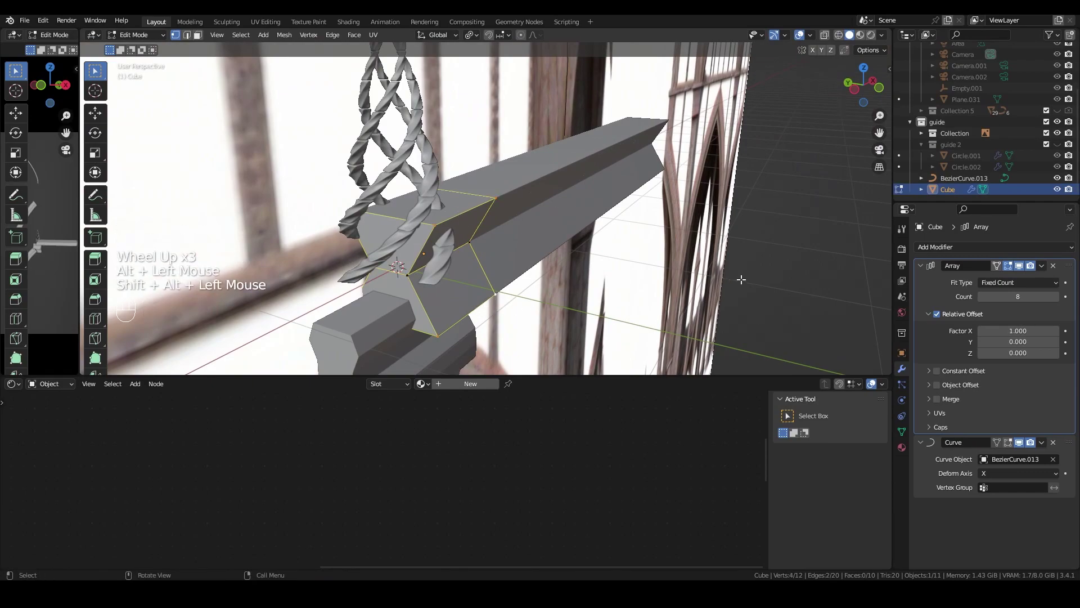
# Move the segment's vertices along Y in Edit Mode and confirm the reshaped cube.
pyautogui.press('g')
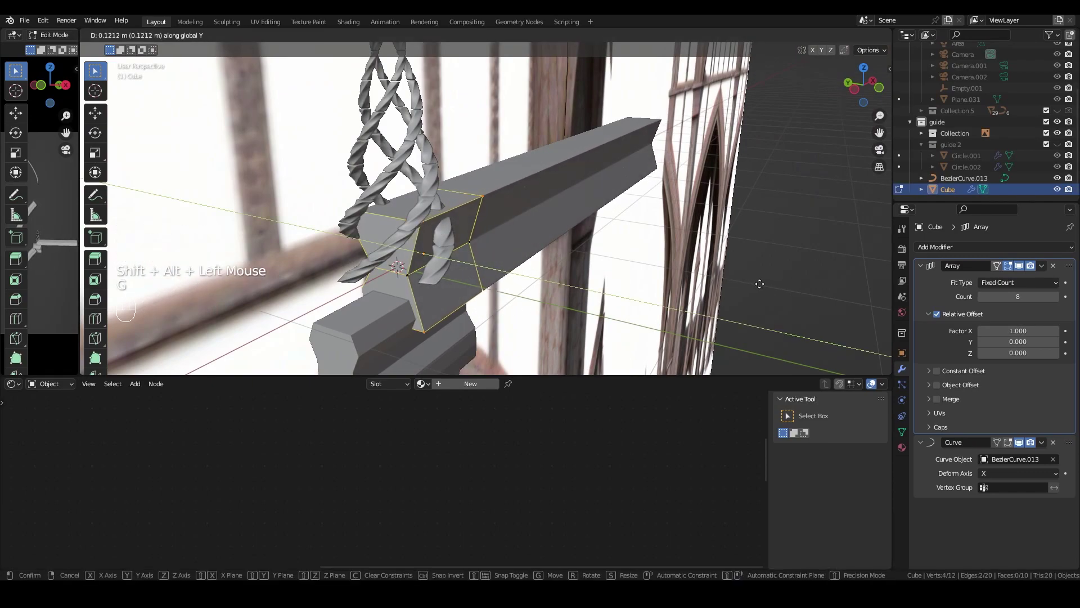
pyautogui.press('Tab')
pyautogui.scroll(-3)
pyautogui.middleClick(672, 147)
pyautogui.moveTo(804, 195); pyautogui.dragTo(660, 235)
pyautogui.moveTo(986, 247); pyautogui.dragTo(862, 296)
pyautogui.scroll(-3)
# Add a 0.1 m Bevel modifier to Cube and move it above Array and Curve.
pyautogui.middleClick(580, 280)
pyautogui.middleClick(591, 308)
pyautogui.middleClick(606, 379)
pyautogui.moveTo(611, 127); pyautogui.dragTo(704, 184)
pyautogui.moveTo(709, 186); pyautogui.dragTo(630, 151)
pyautogui.moveTo(649, 174); pyautogui.dragTo(697, 193)
pyautogui.moveTo(1070, 501); pyautogui.dragTo(1047, 257)
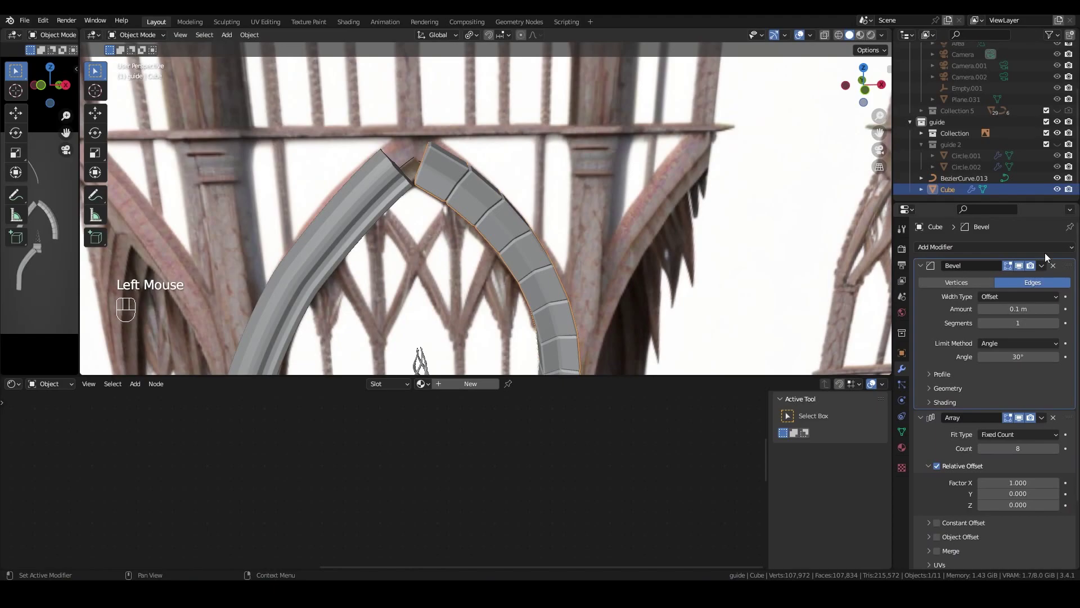